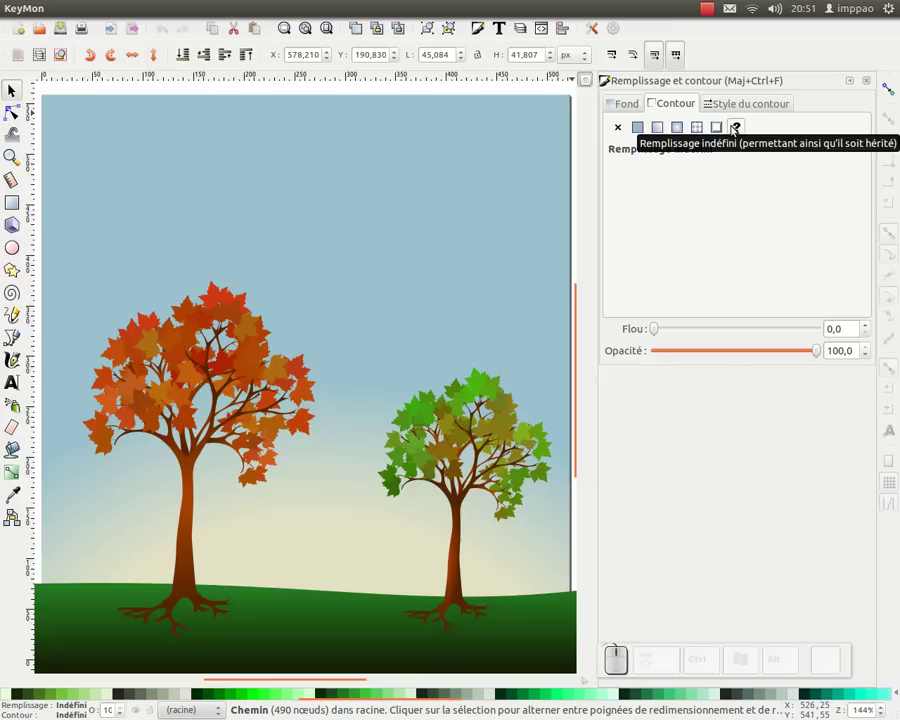
- Dismiss the Fill and Stroke dialog, pan to centre the page and select the 4-object tree group
left_click(686, 107)
left_click(632, 103)
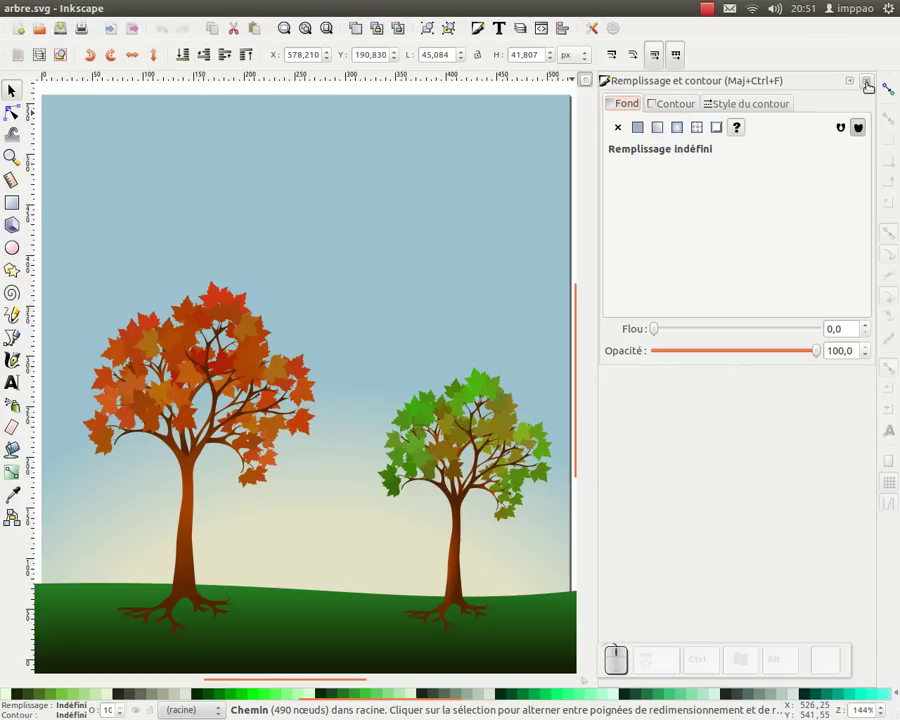
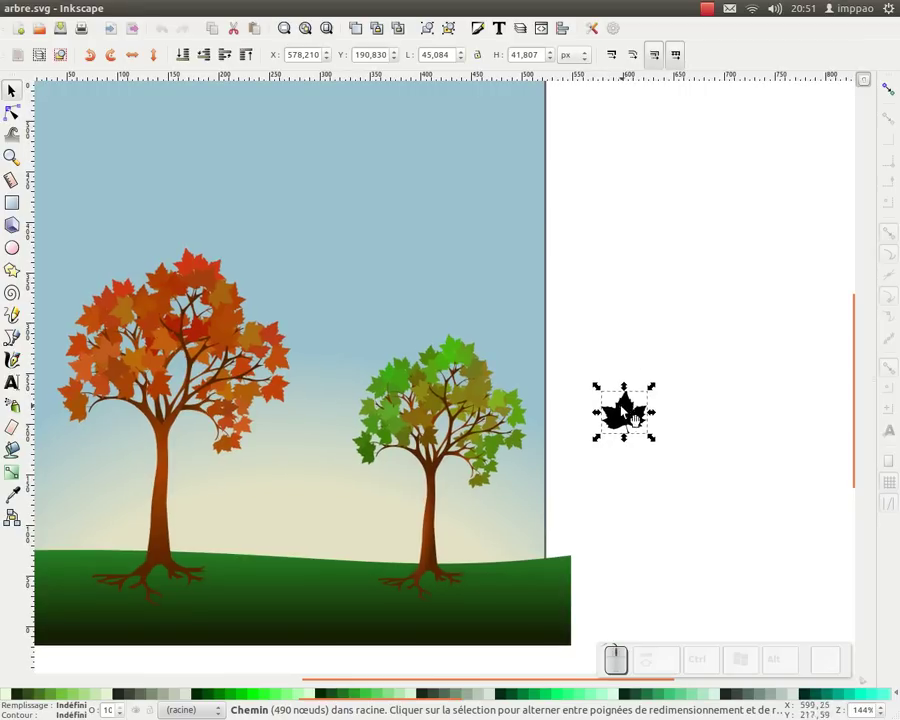
left_click(483, 330)
middle_click(573, 334)
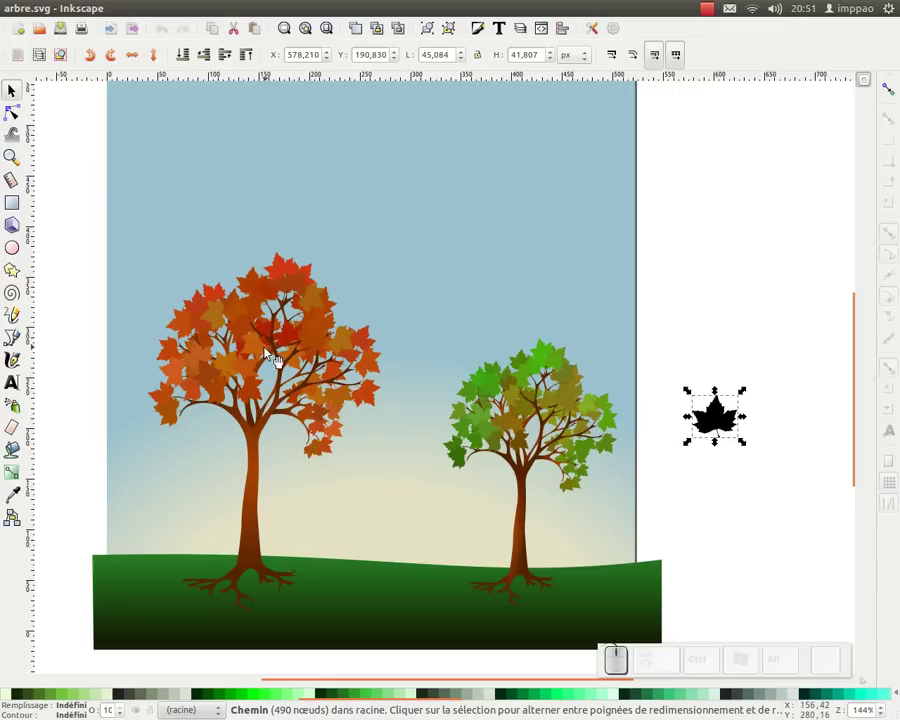
left_click(259, 466)
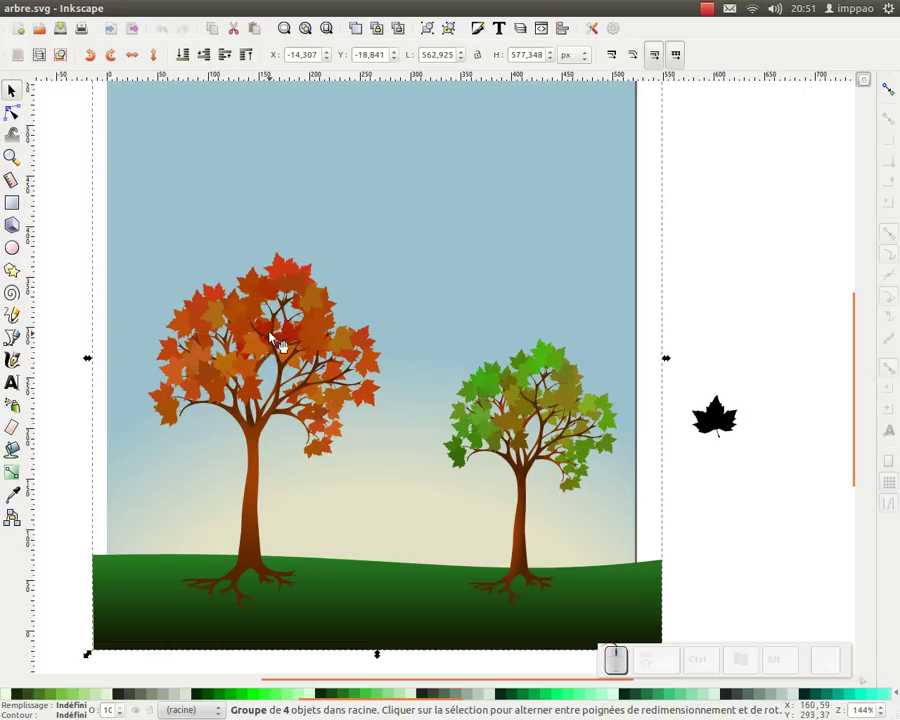
- In Firefox, grab the Arbre aléatoire blog post's address, then return to the Inkscape drawing
key("alt+Tab")
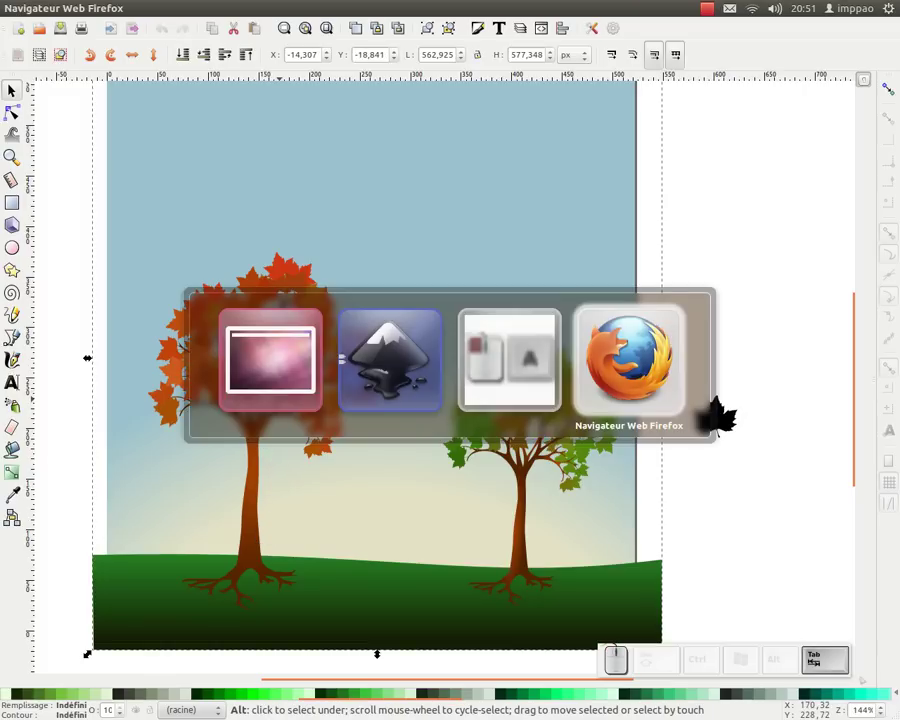
key("Tab")
left_click(349, 147)
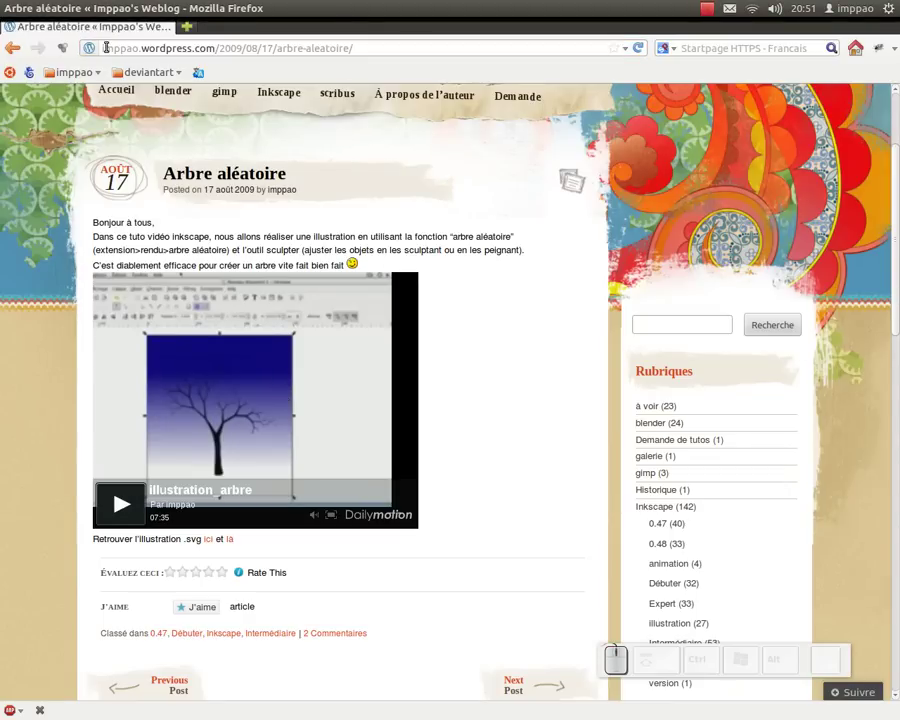
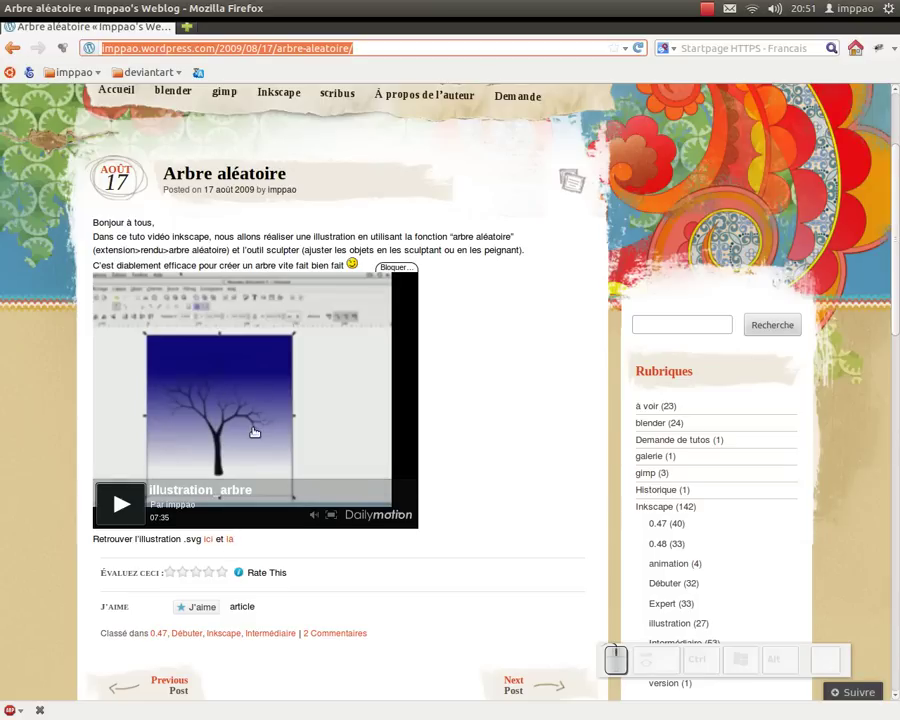
key("alt+Tab")
key("Tab")
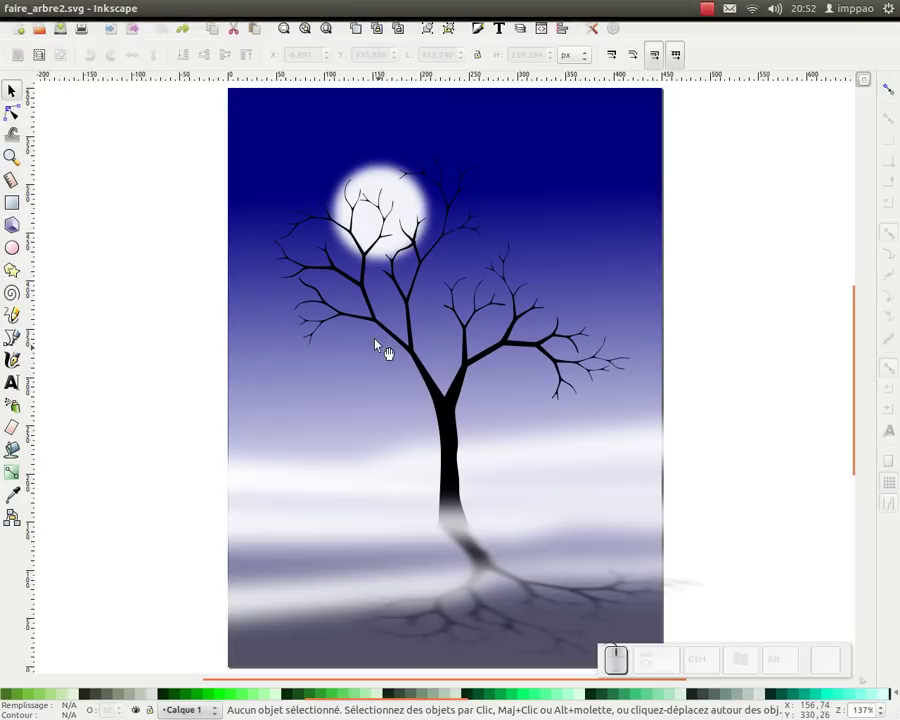
- Delete the sky, moon and fog shapes so only the black tree remains, and refit the page view
left_click_drag(436, 359, 424, 371)
key("ctrl+a")
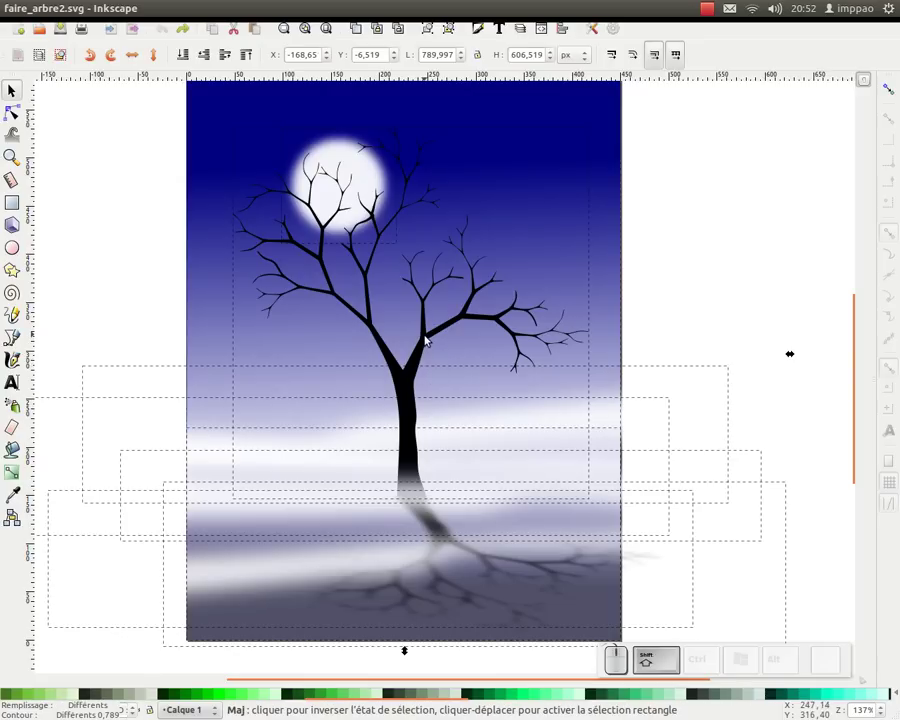
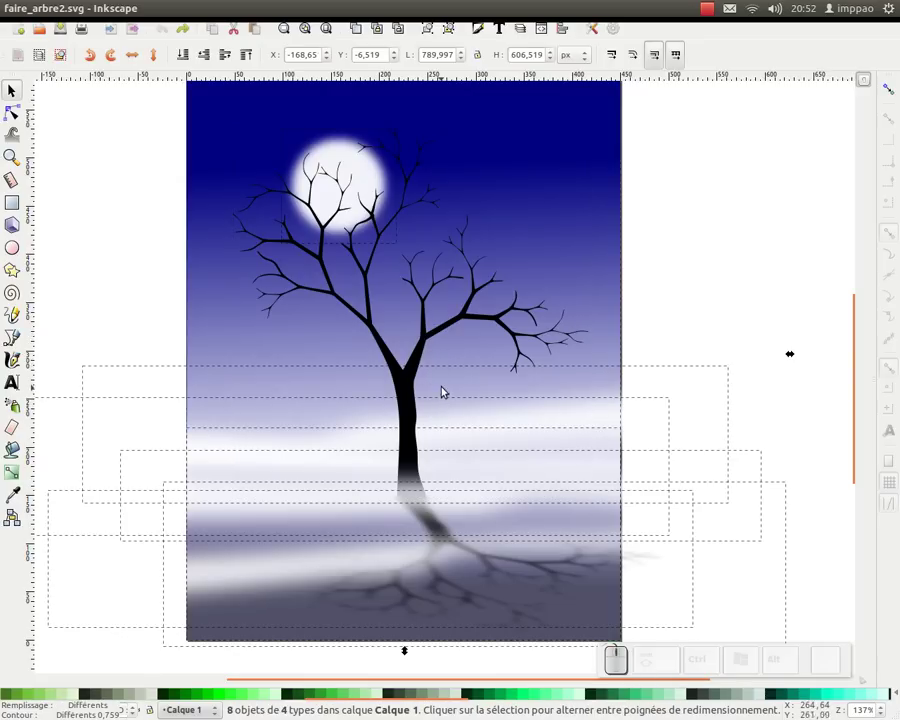
key("Delete")
key("Insert")
key("KP_Subtract")
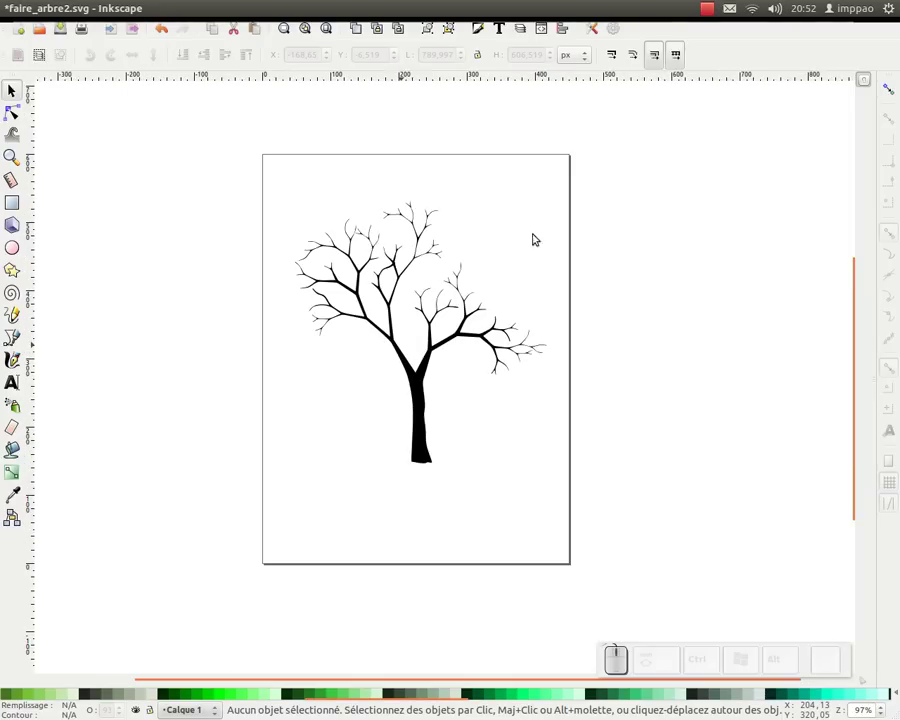
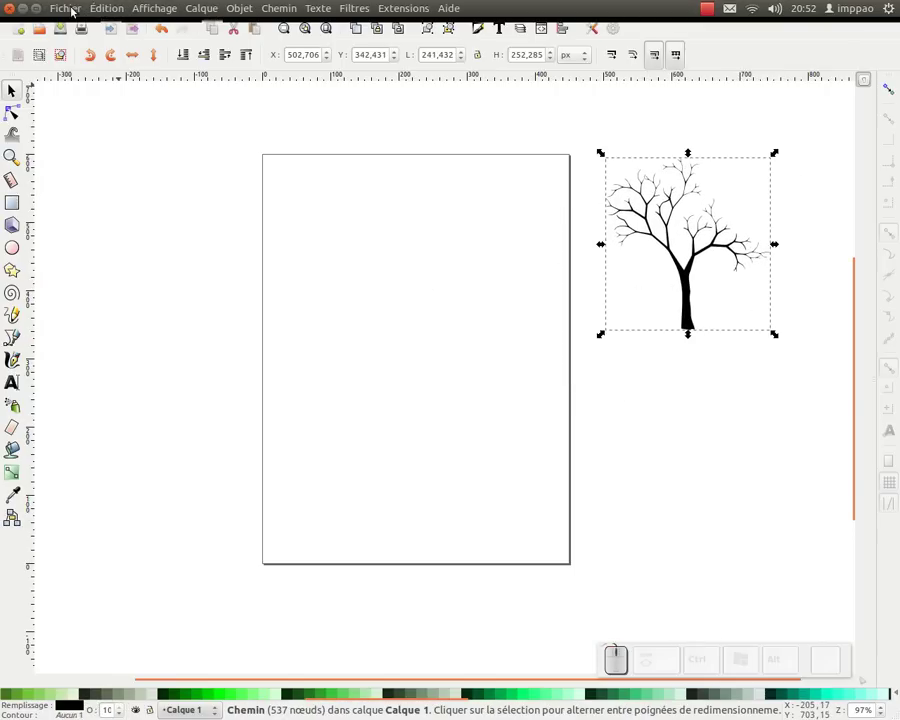
- Import Buzhug-Feuille01Map_small.png as an embedded (Incorporer) image
left_click(76, 12)
left_click(99, 145)
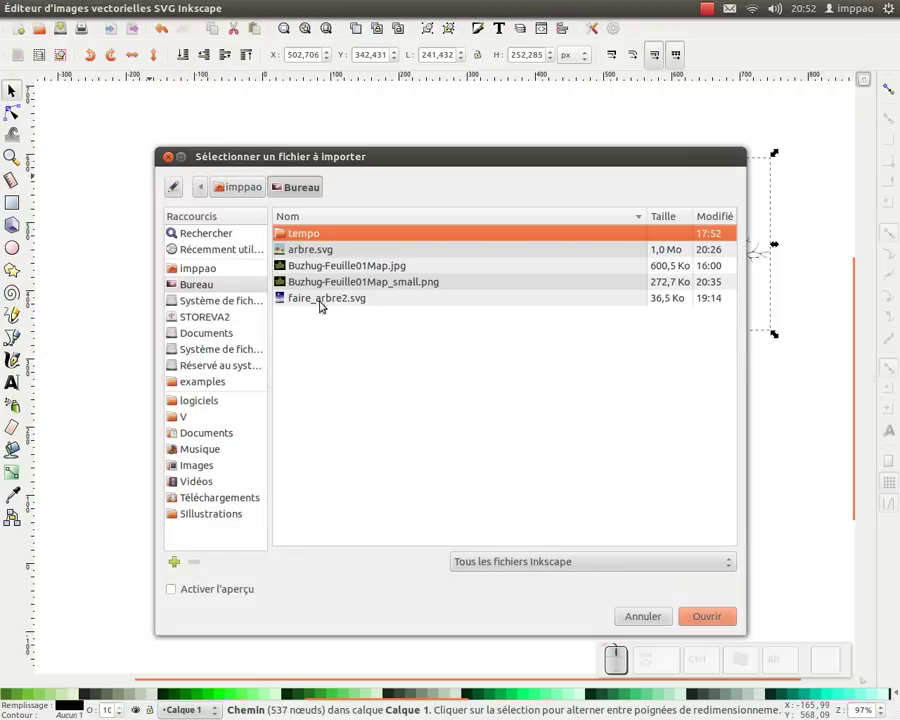
left_click(318, 283)
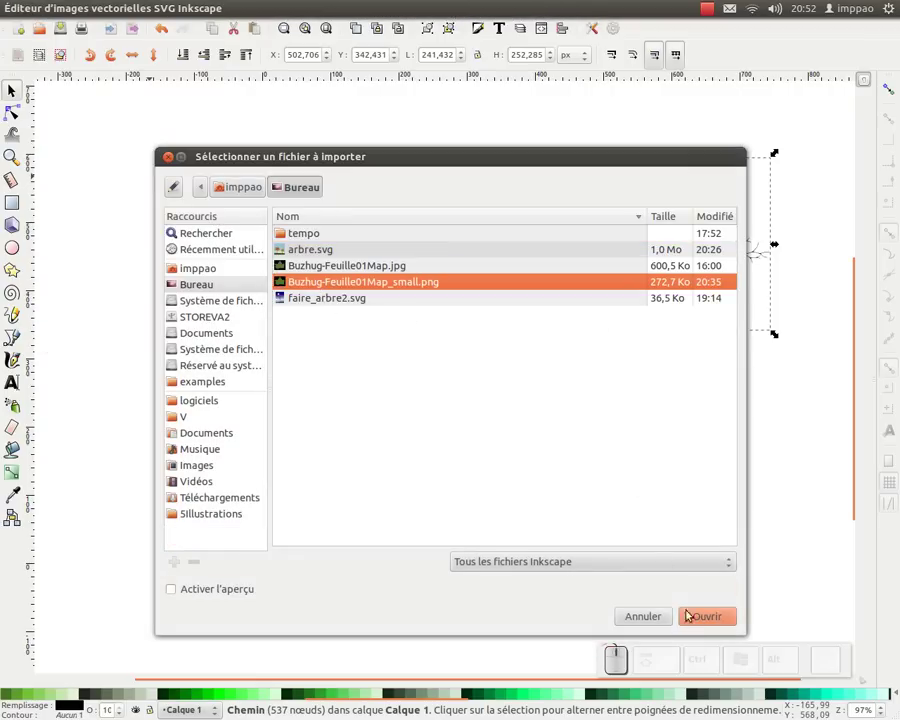
left_click(706, 616)
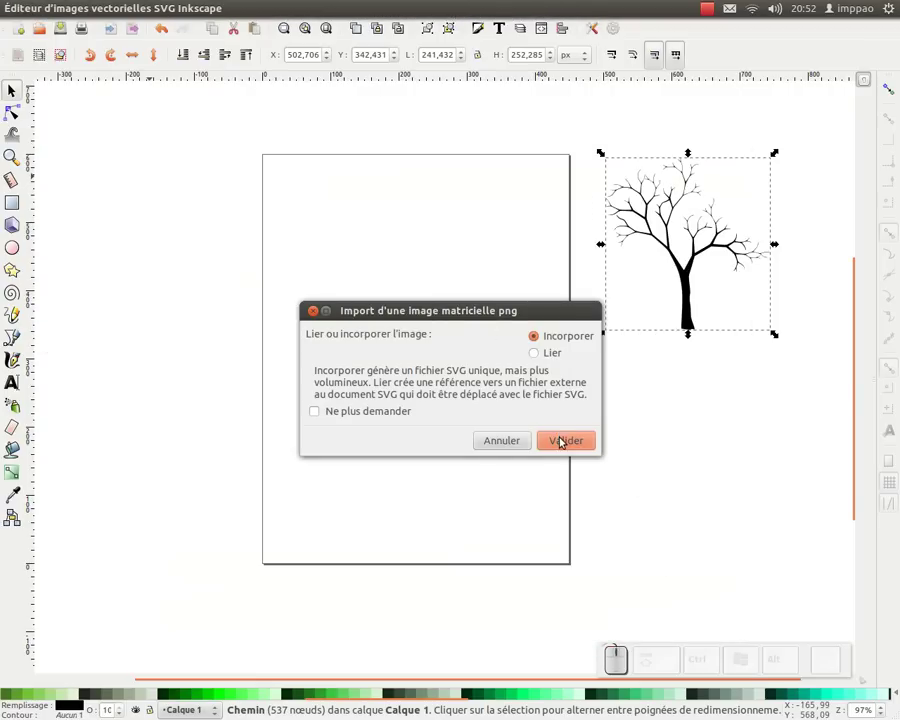
left_click(564, 438)
left_click(604, 292)
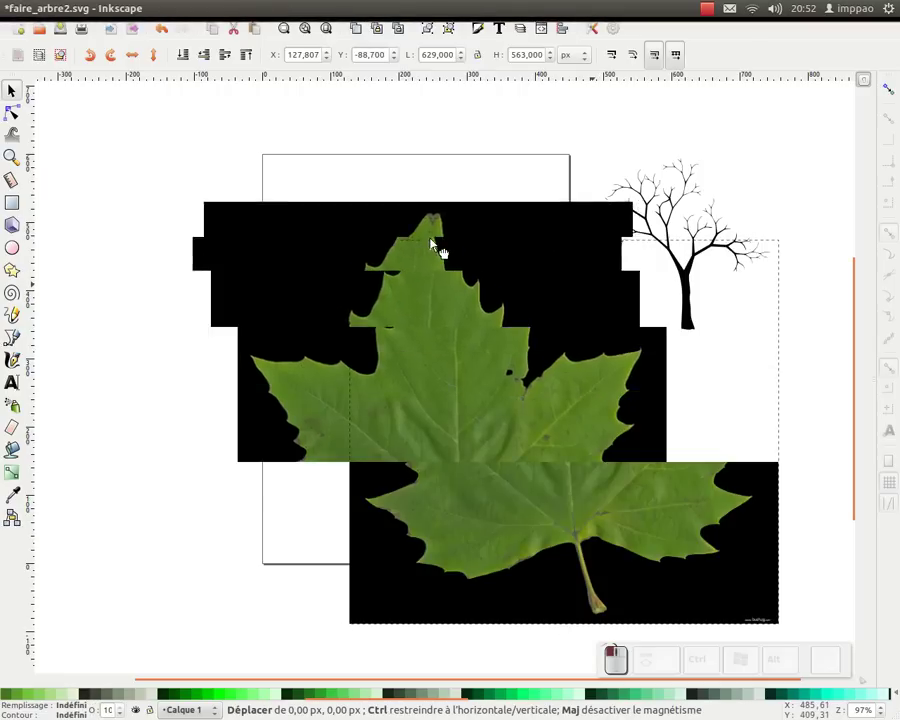
left_click(561, 254)
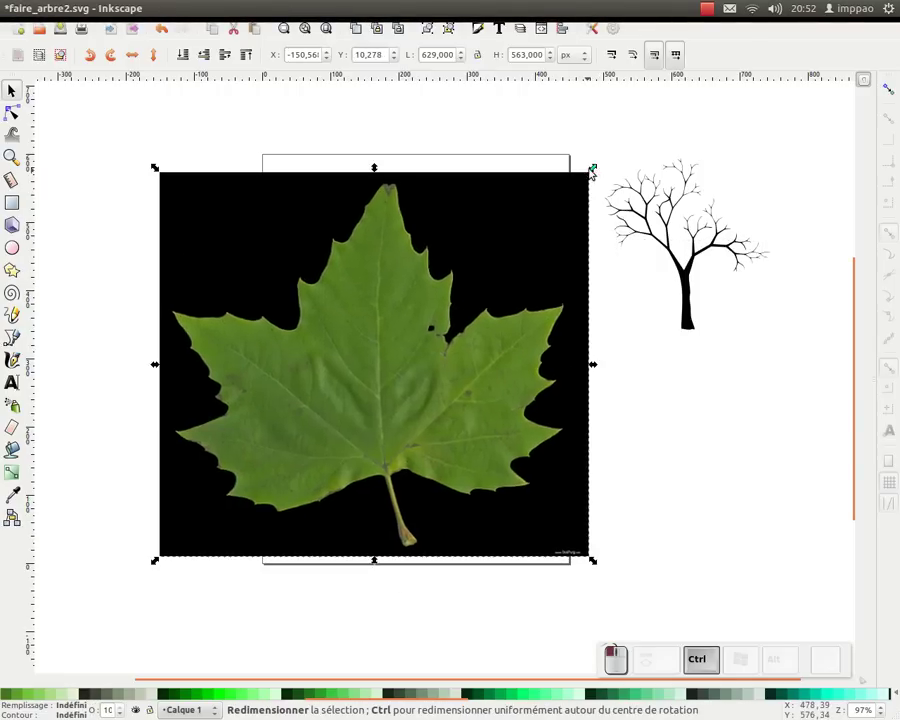
- Scale the leaf photo down so it sits on the page beside the tree
left_click_drag(595, 166, 408, 411)
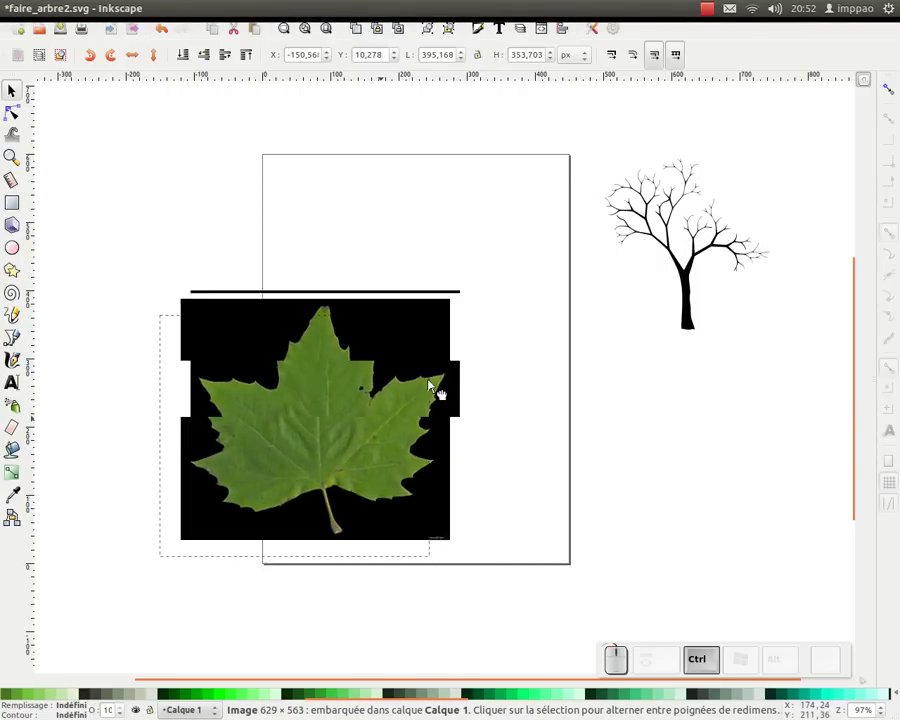
left_click_drag(554, 191, 423, 385)
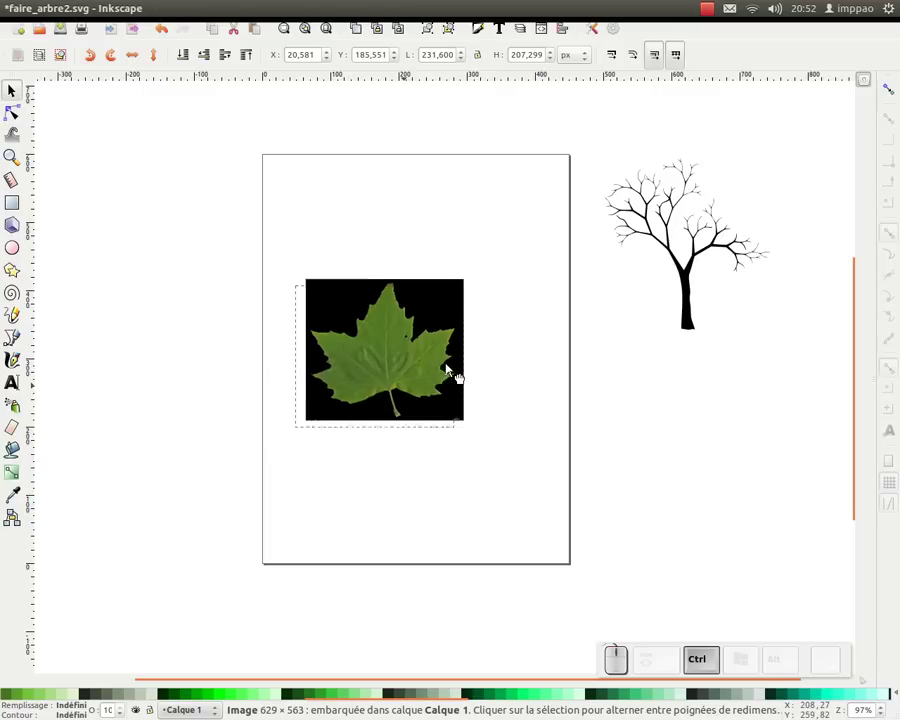
left_click(285, 7)
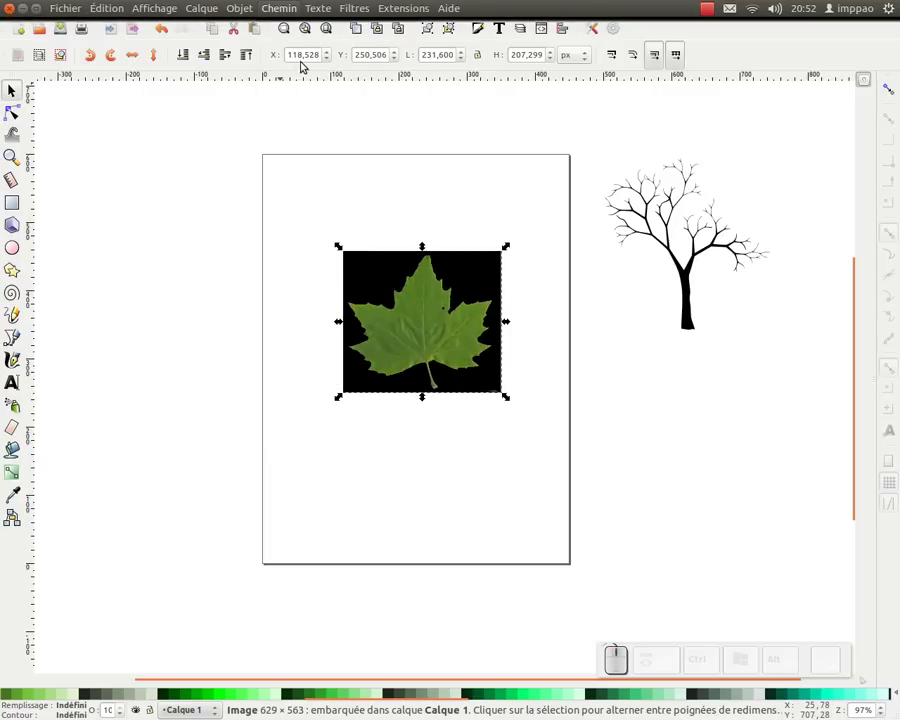
- Trace the leaf bitmap in multi-pass grey levels, producing a two-object vector group over the photo
left_click(307, 61)
left_click(501, 29)
left_click(404, 270)
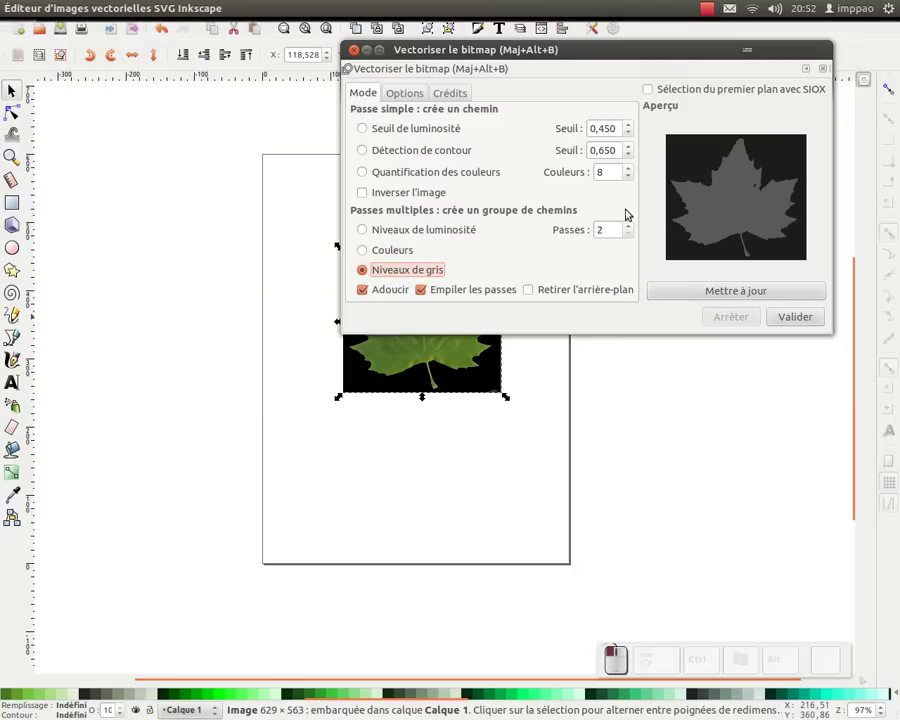
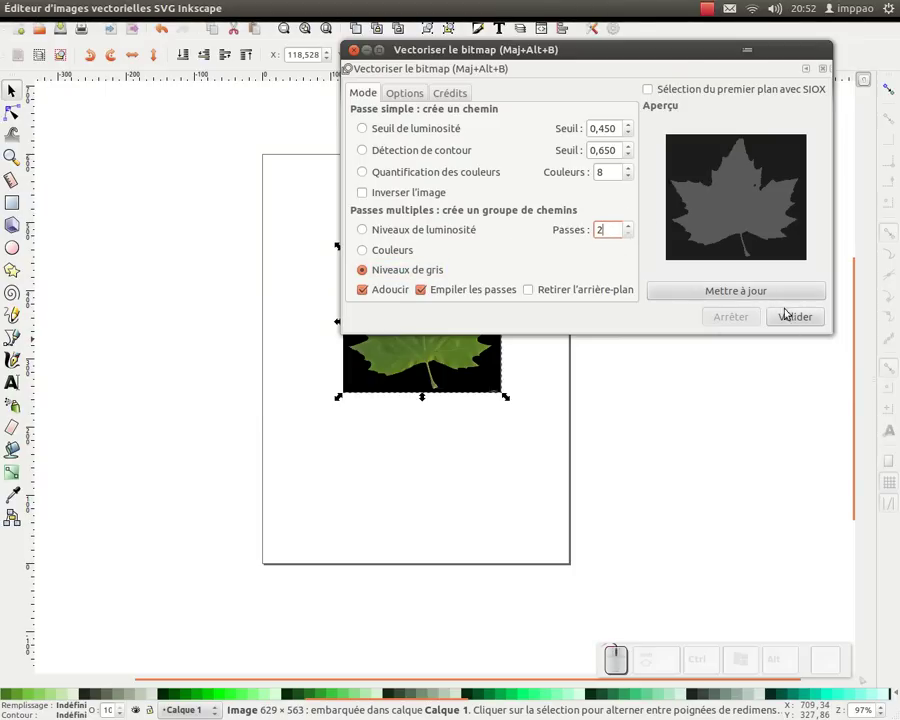
left_click(768, 290)
left_click(801, 317)
left_click(357, 51)
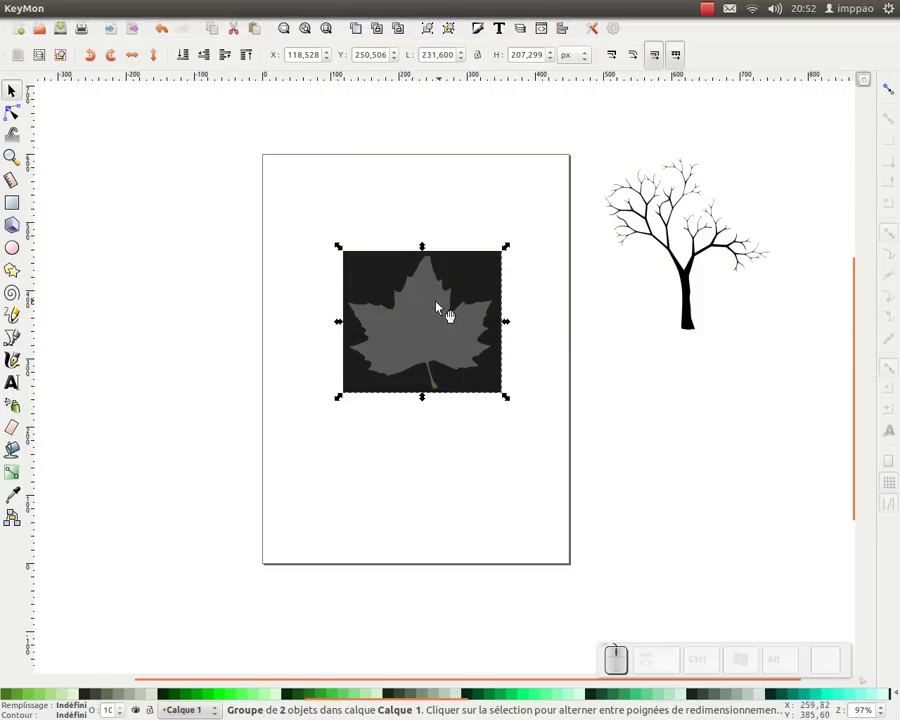
- Remove the original photo, ungroup the trace and move the grey square aside
left_click(422, 322)
left_click(403, 303)
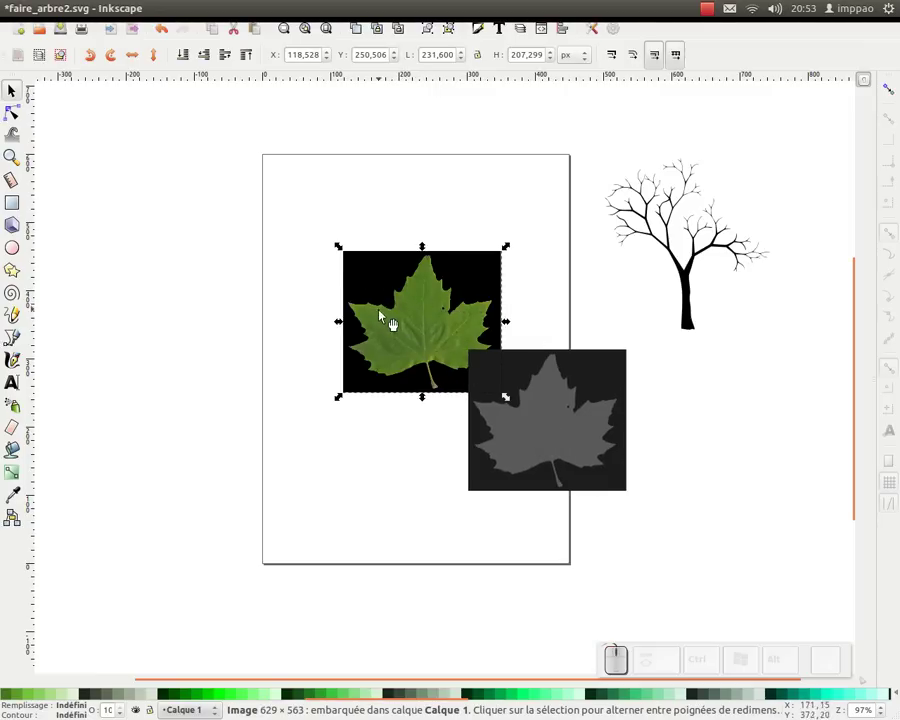
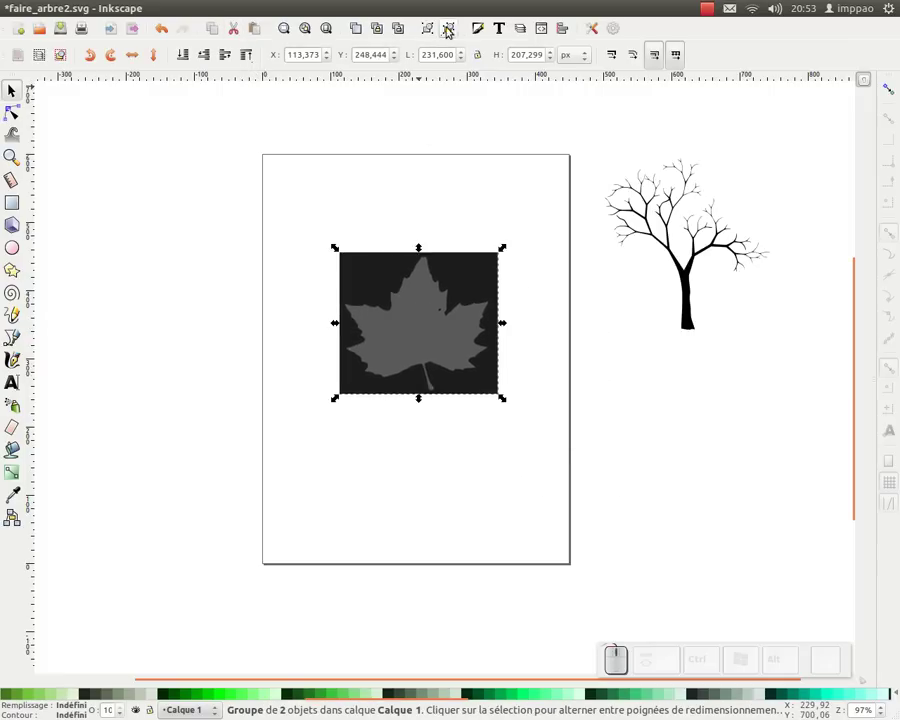
left_click(453, 28)
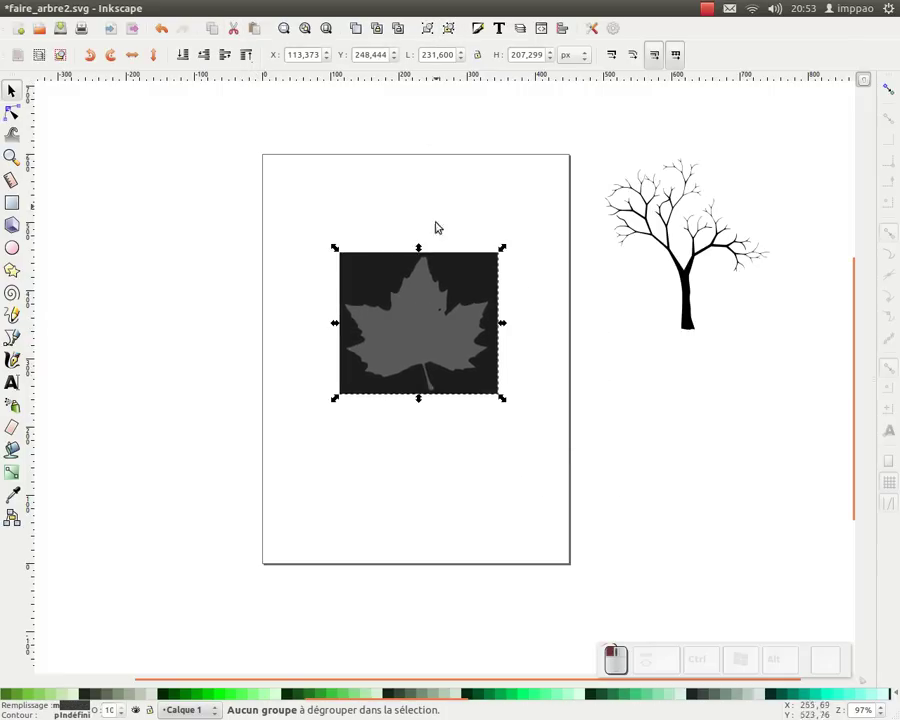
left_click_drag(426, 219, 436, 329)
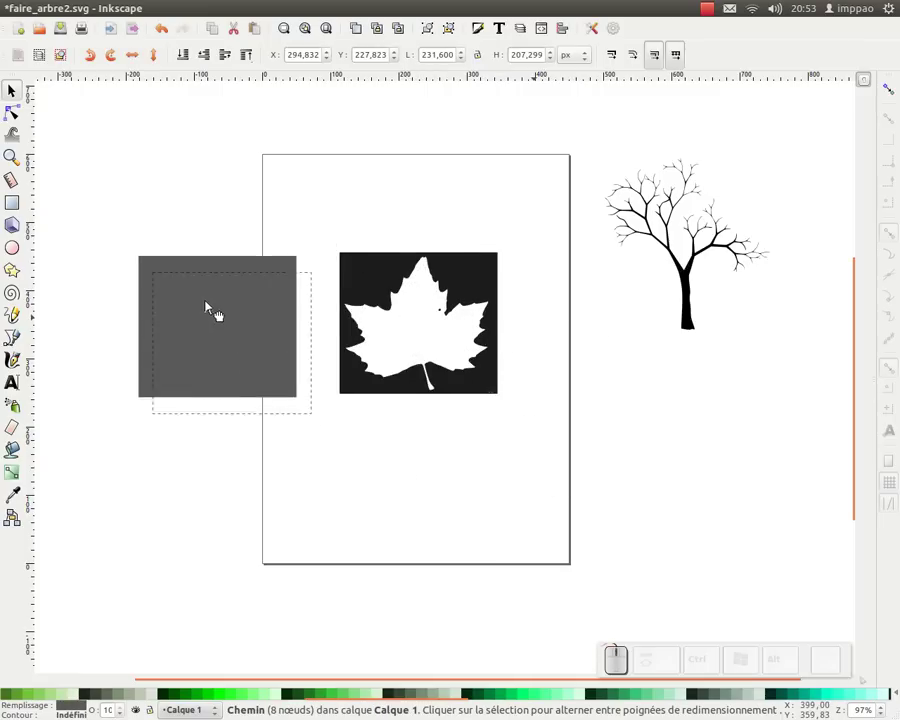
- Delete the grey square and reselect the black leaf cutout for breaking apart
left_click(379, 282)
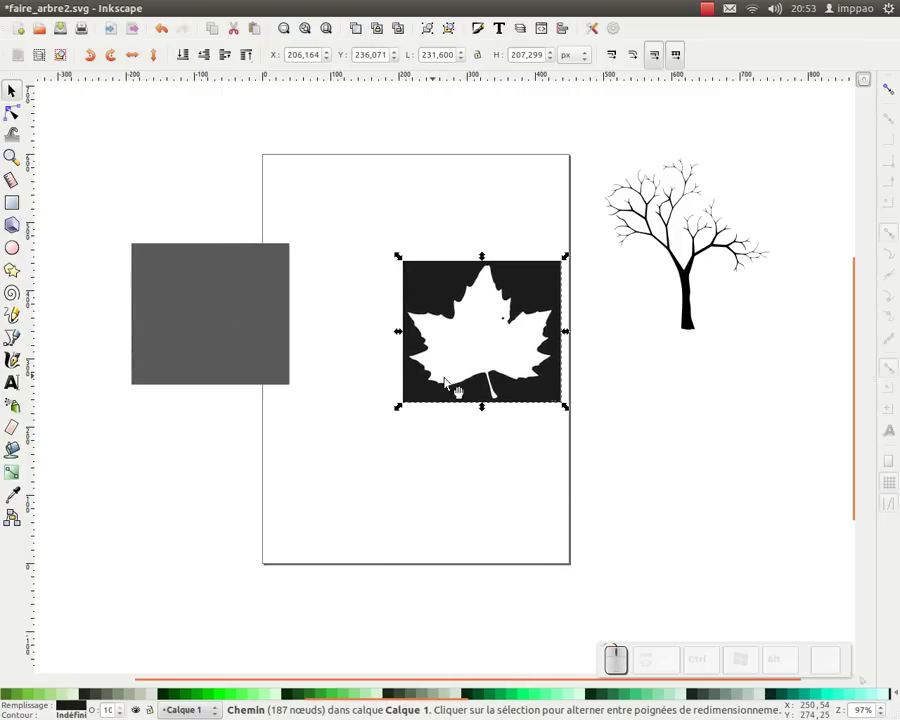
left_click(247, 271)
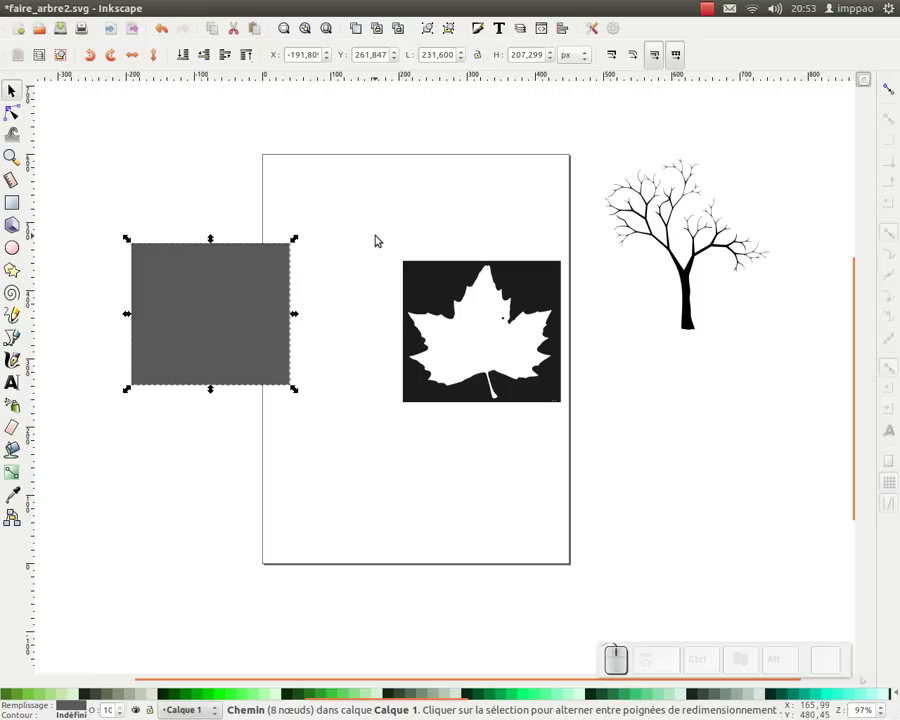
key("Delete")
left_click(438, 293)
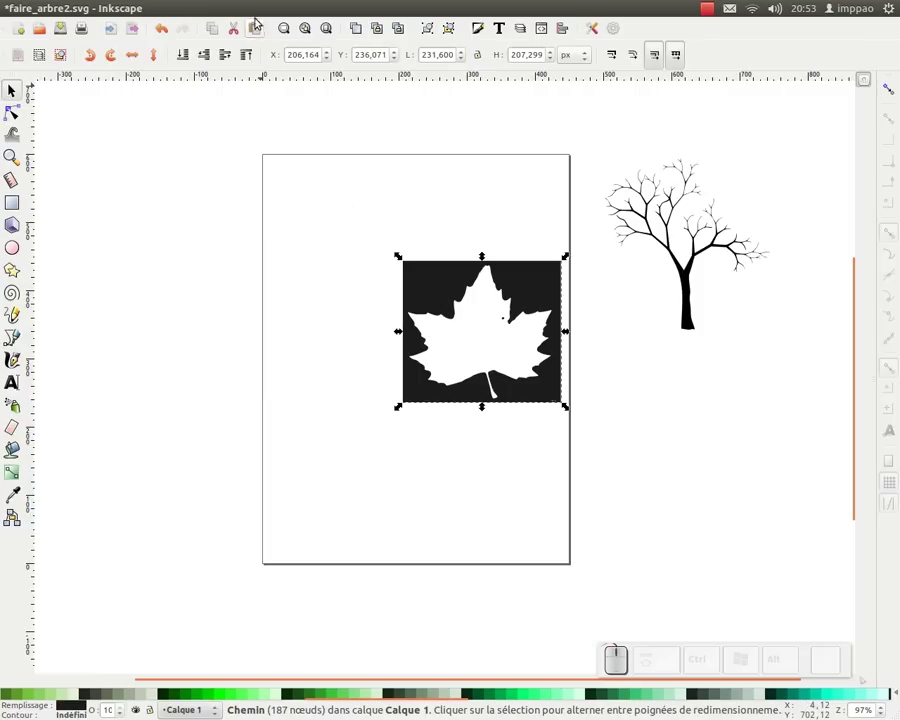
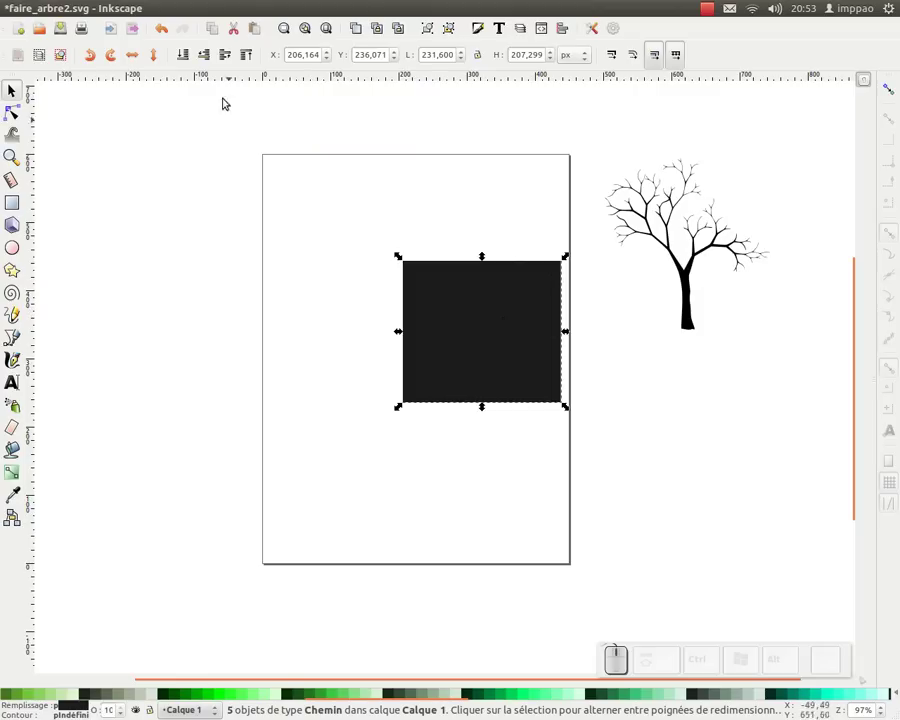
- In outline display, delete the leftover square pieces keeping the solid leaf, then return to normal view fitted to page
left_click(172, 10)
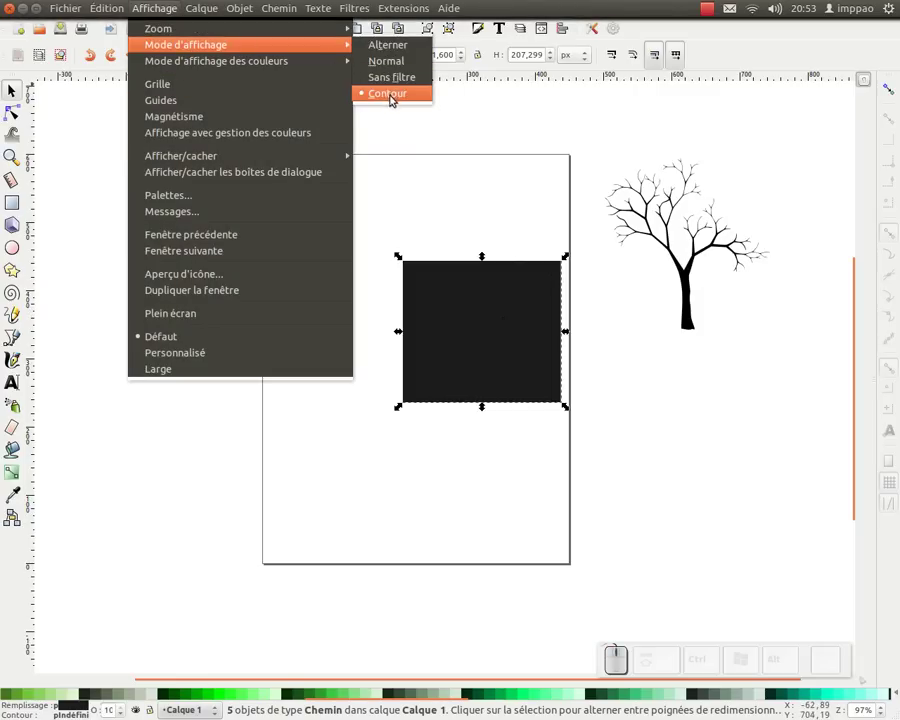
left_click(393, 94)
left_click(410, 223)
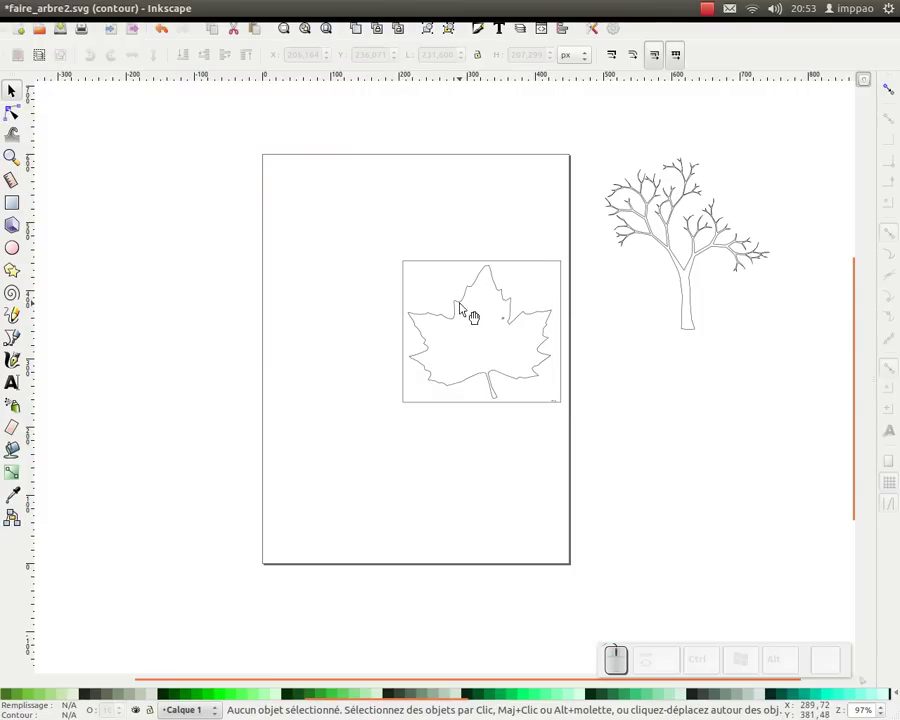
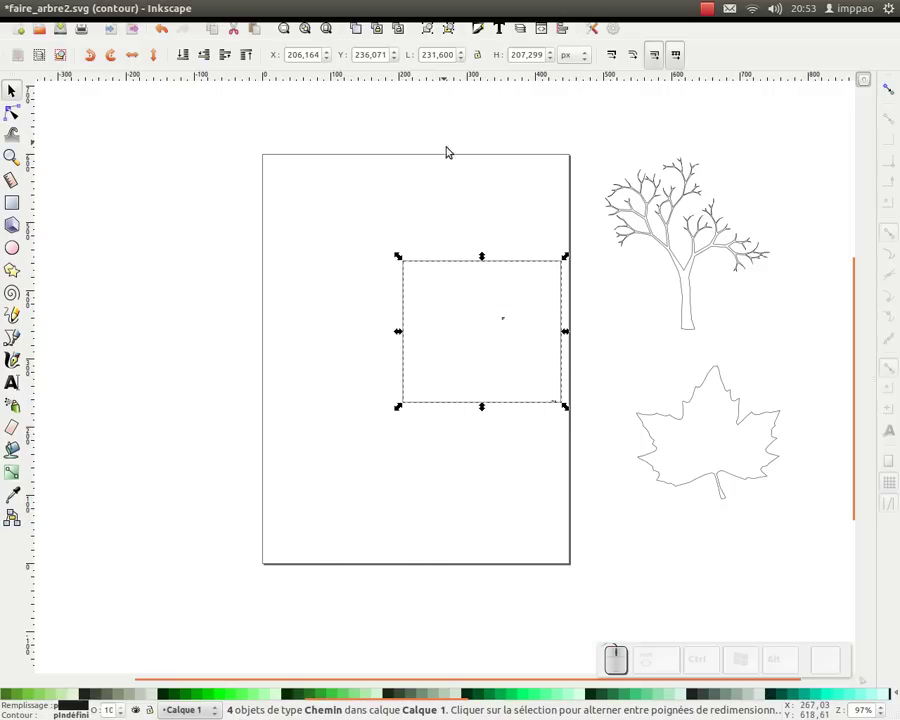
key("Delete")
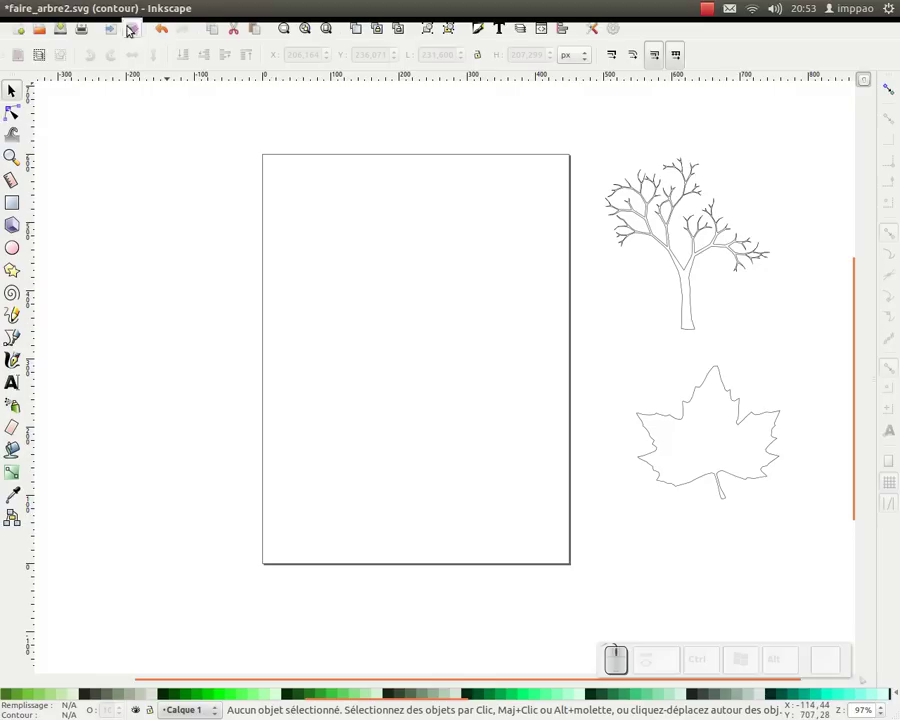
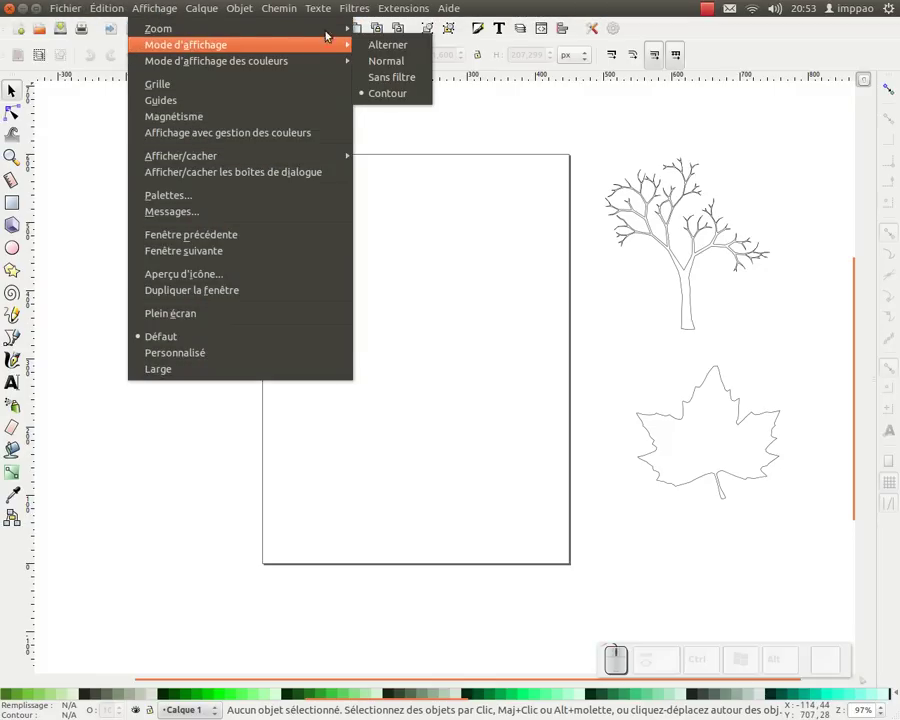
left_click(387, 43)
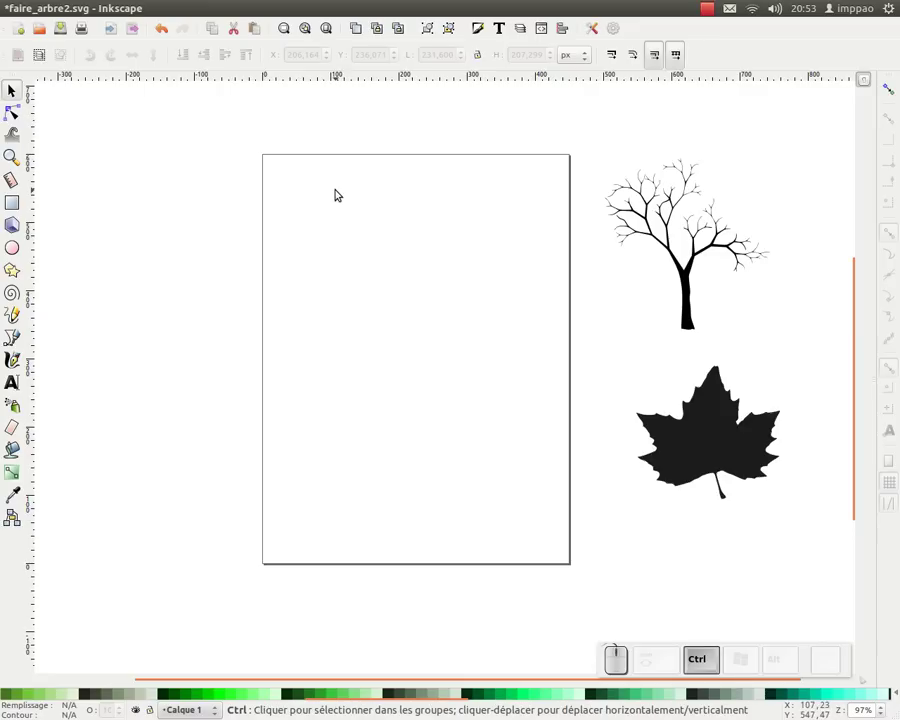
key("ctrl+KP_5")
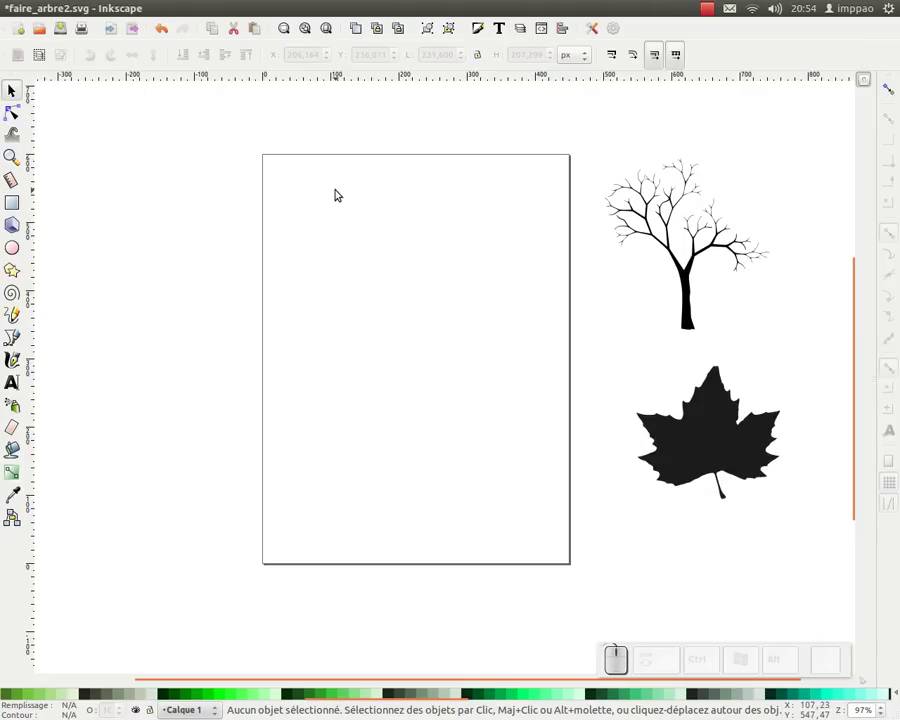
- Select the black leaf and show its stroke paint settings in Fill and Stroke
left_click(688, 432)
left_click_drag(625, 288, 457, 24)
left_click(483, 28)
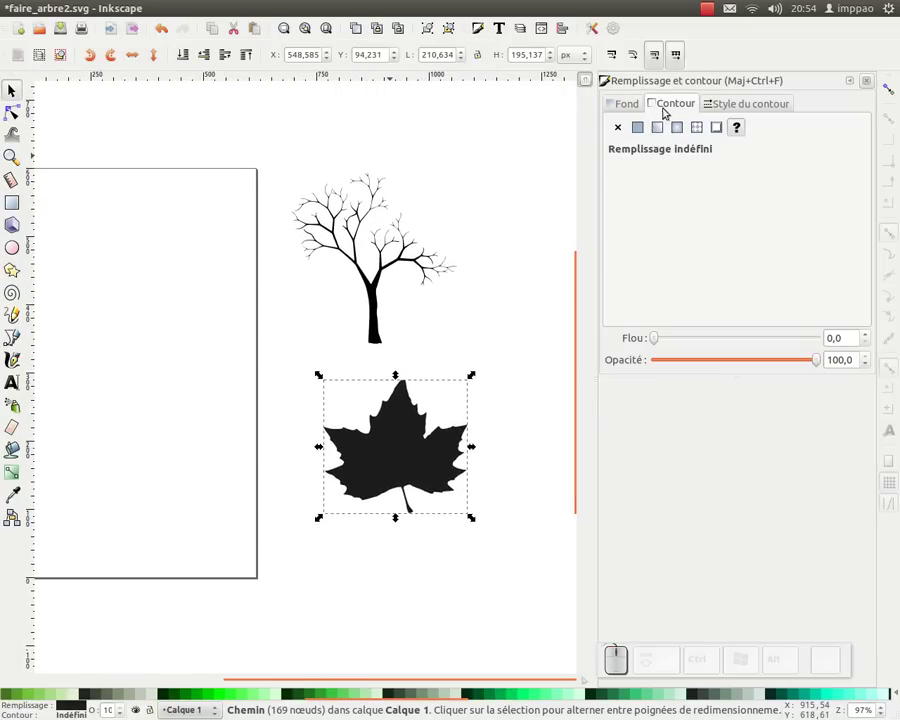
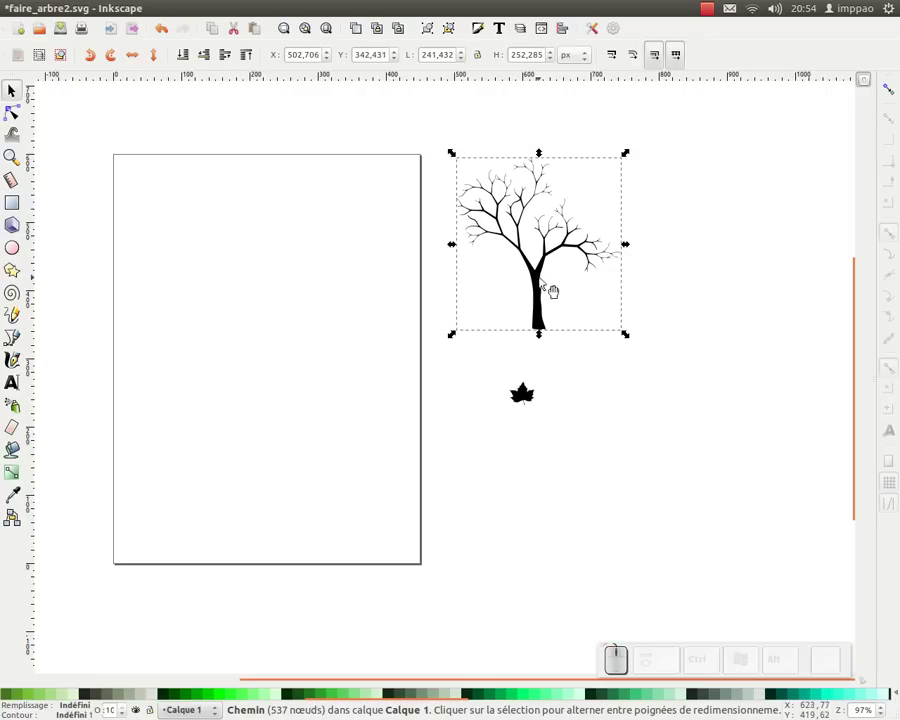
- Select the tree to colour it brown
left_click(665, 69)
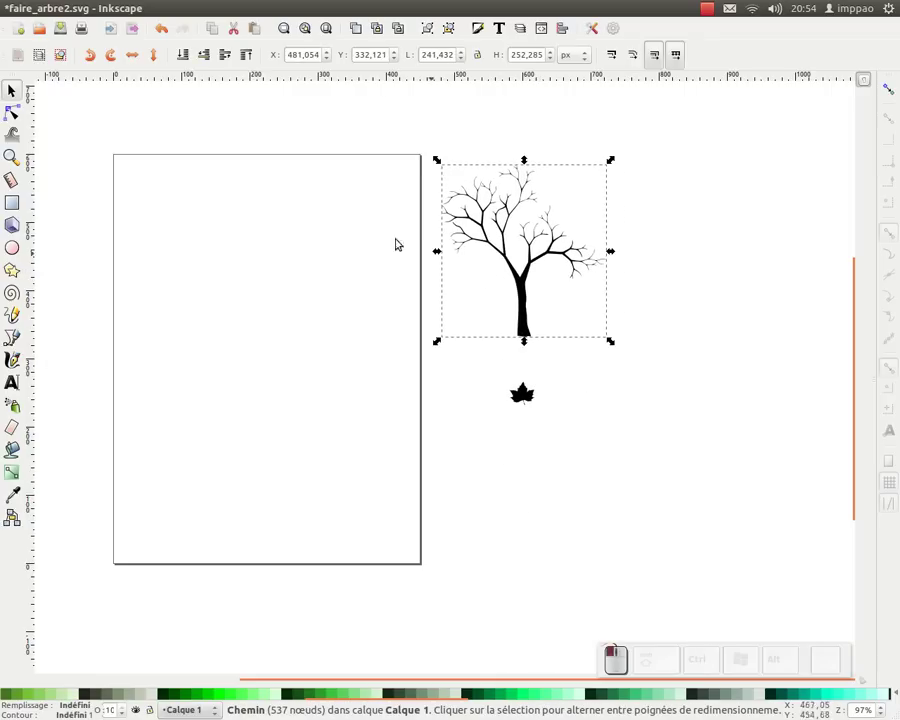
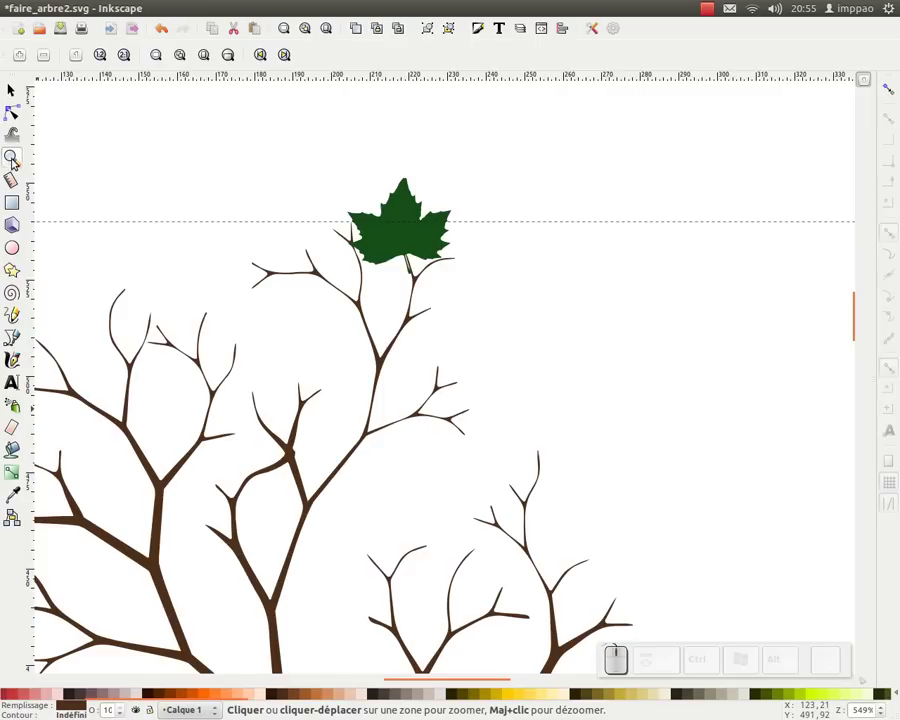
- Duplicate the green leaf clone onto the branches while dragging, rotating copies to varied angles
left_click(12, 88)
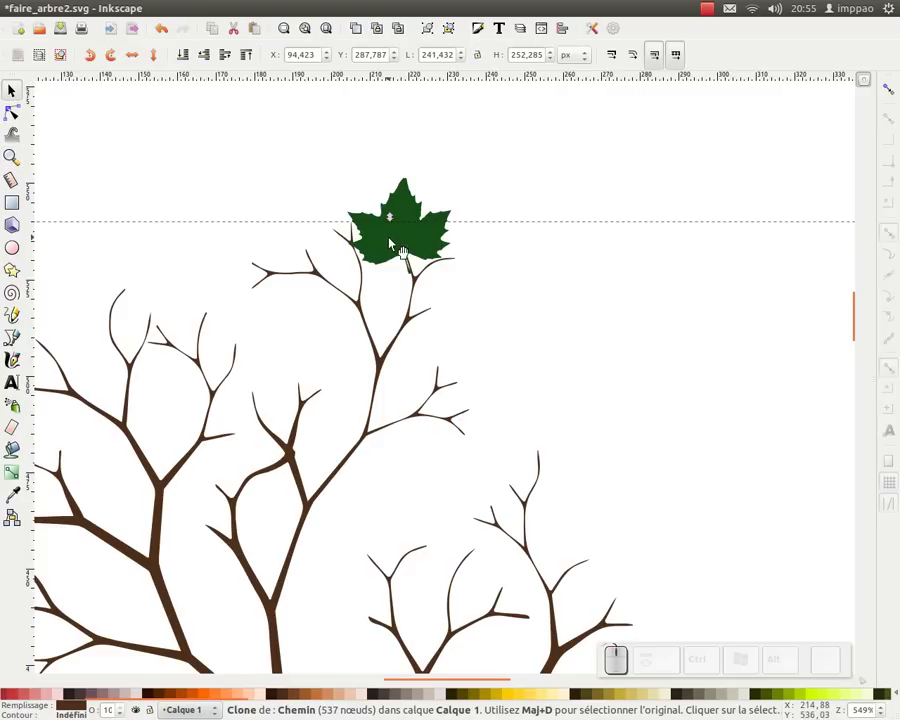
left_click(397, 245)
left_click(421, 237)
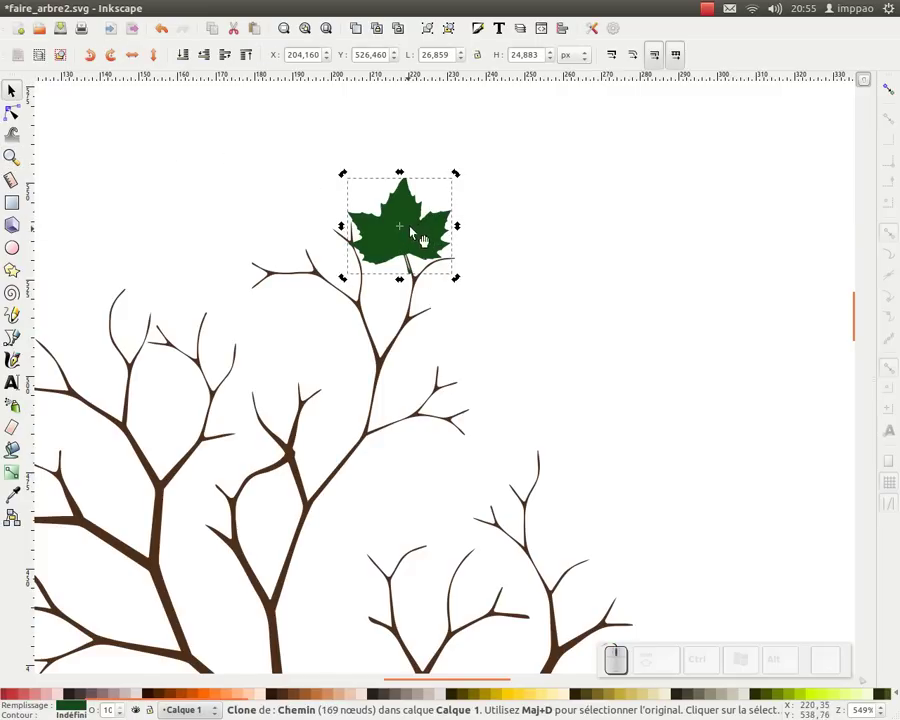
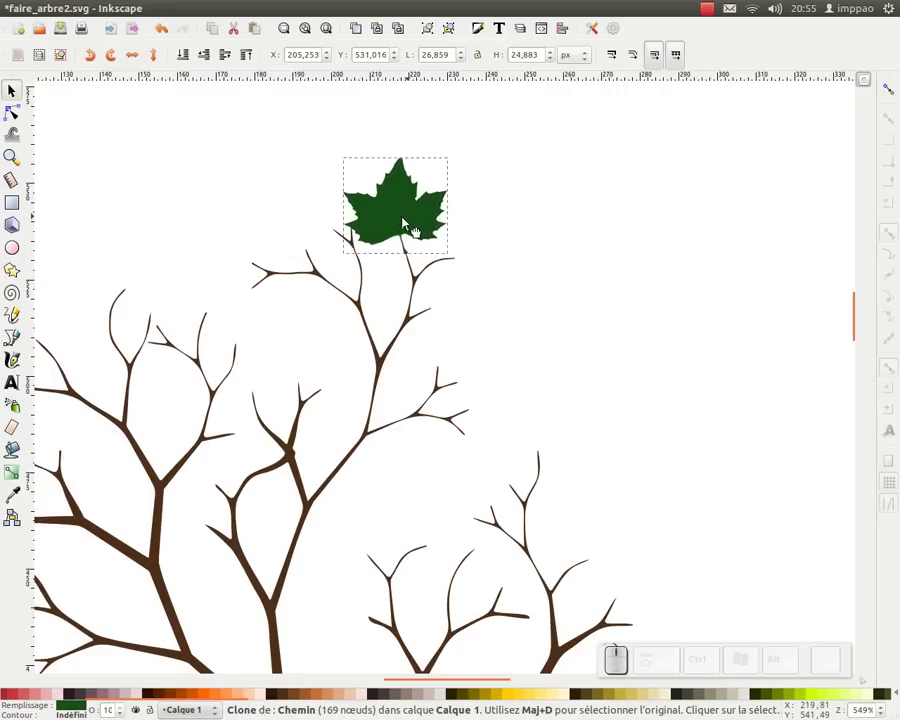
key("space")
key("space")
key("space")
key("space")
key("space")
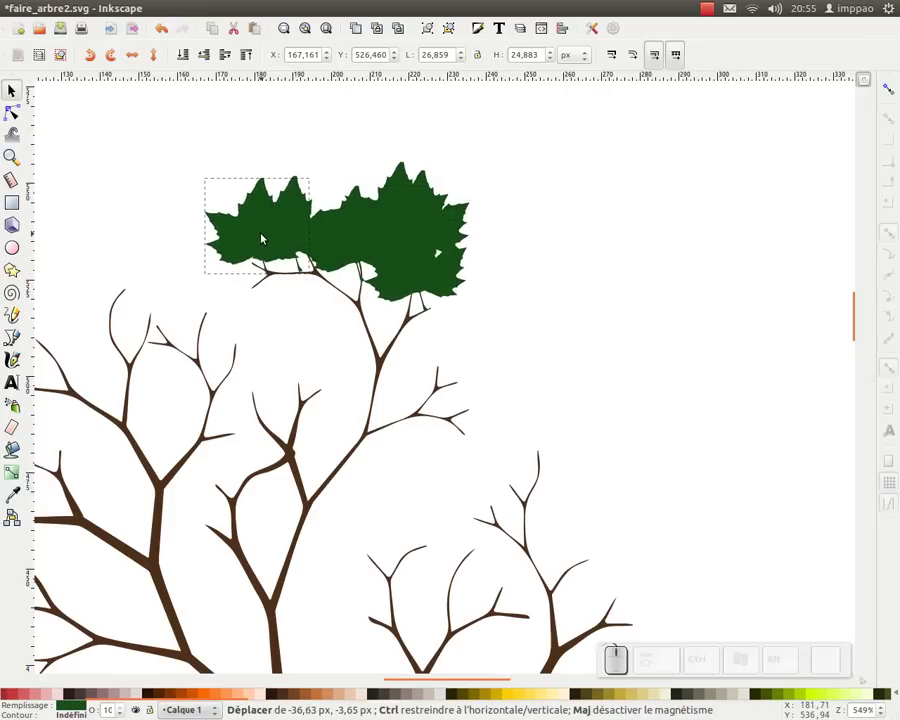
key("space")
key("space")
key("space")
key("space")
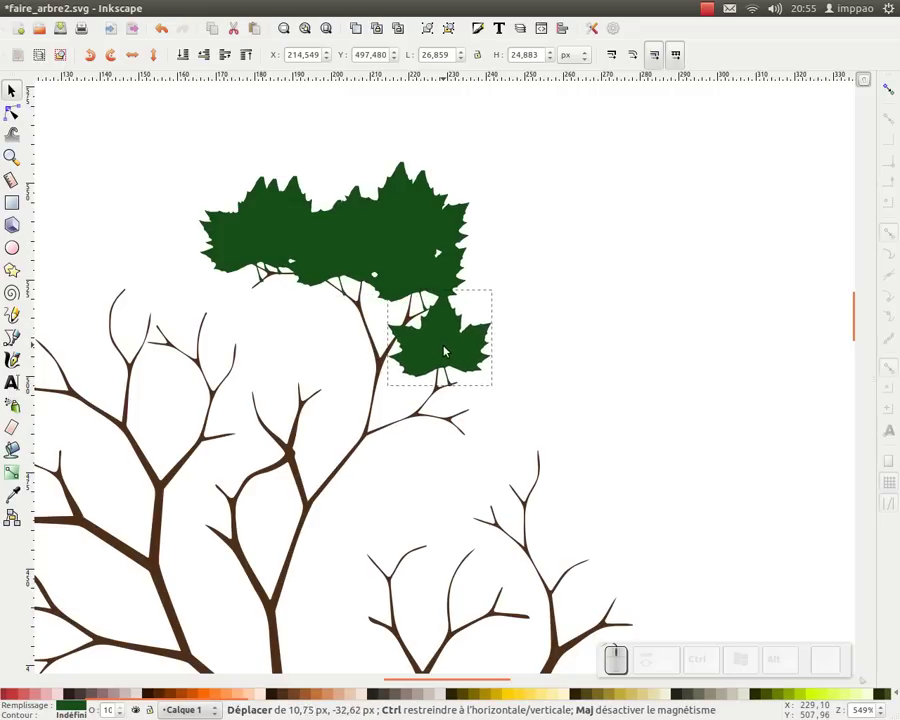
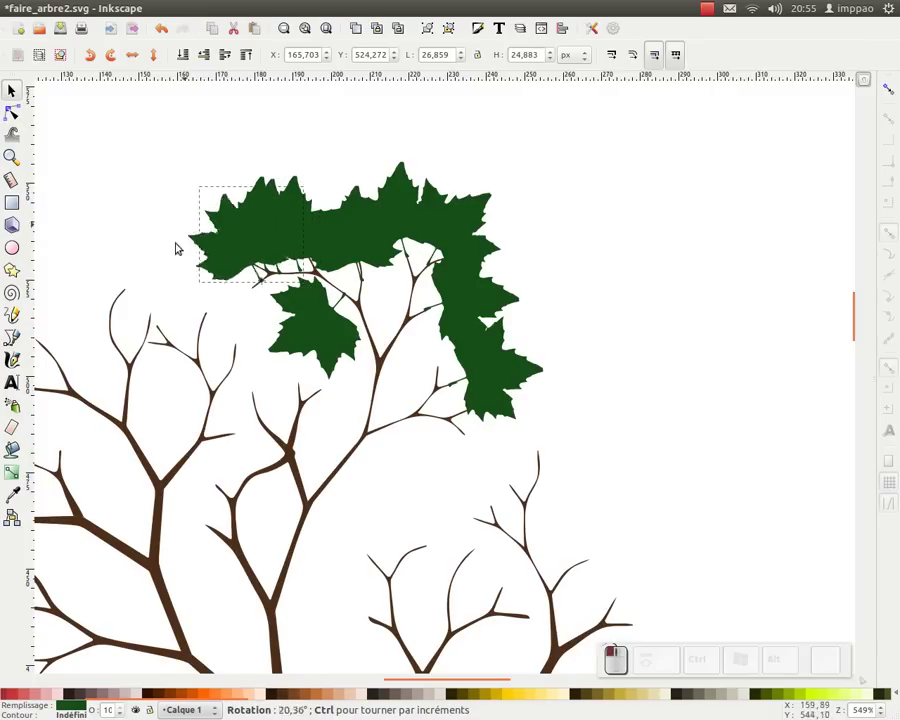
- Rotate the left-crown leaf and drop further rotated copies across the upper branches
left_click(230, 235)
left_click(222, 219)
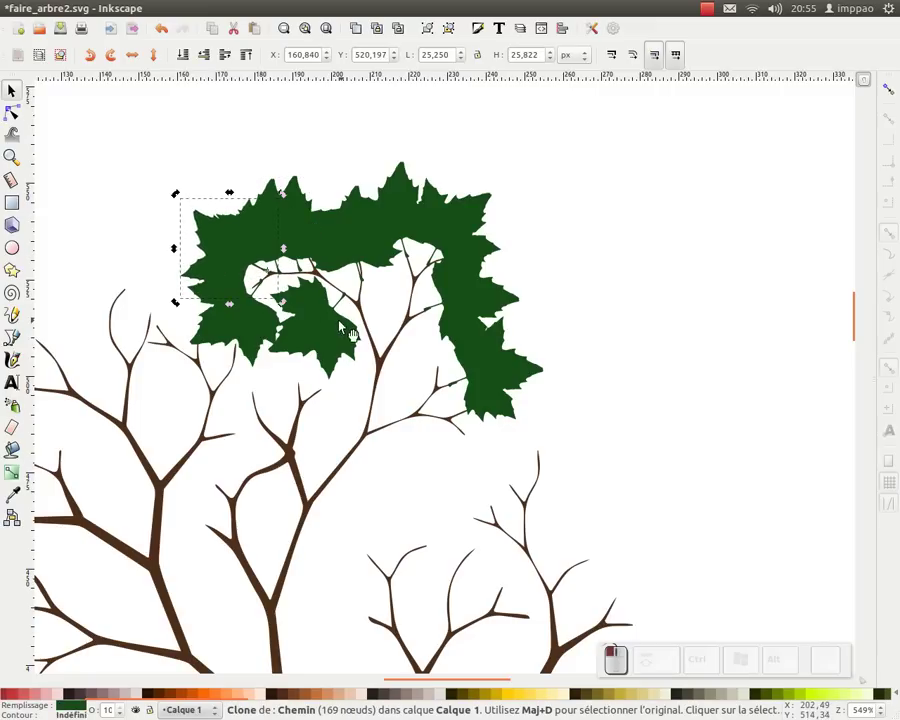
left_click(334, 325)
left_click(365, 244)
left_click(491, 390)
key("space")
left_click(508, 423)
left_click(564, 348)
key("KP_Subtract")
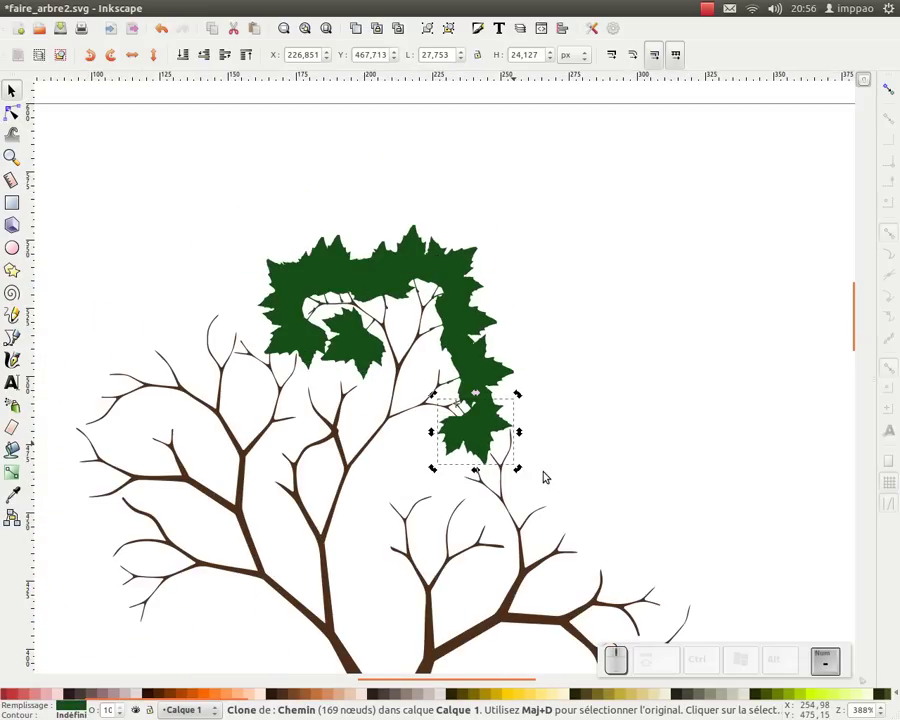
- Duplicate a right-side leaf clone several times to fill the remaining gaps in the crown
left_click(418, 254)
key("space")
key("space")
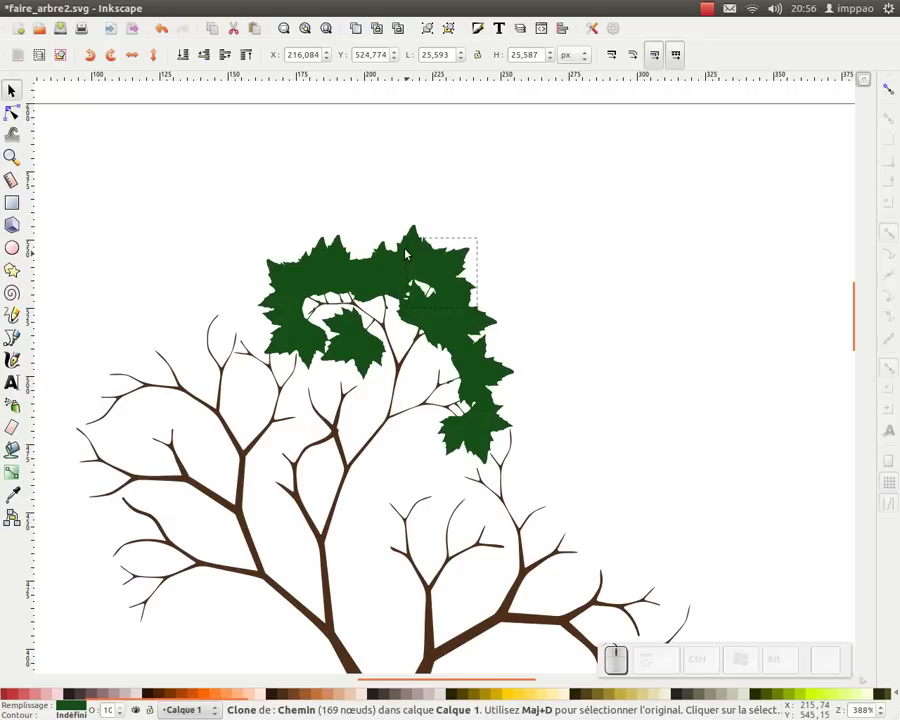
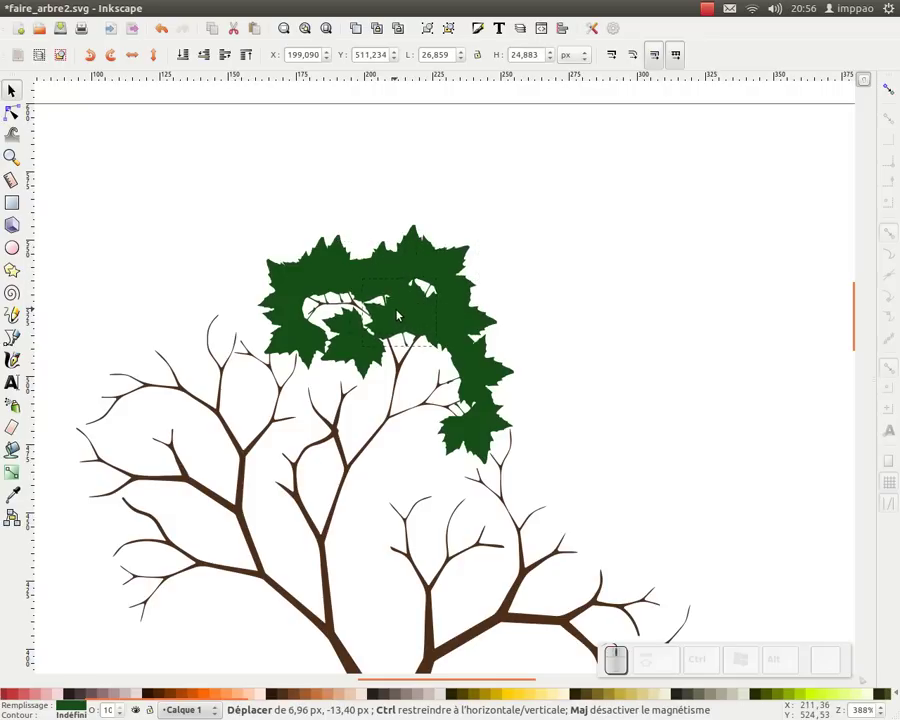
key("space")
key("space")
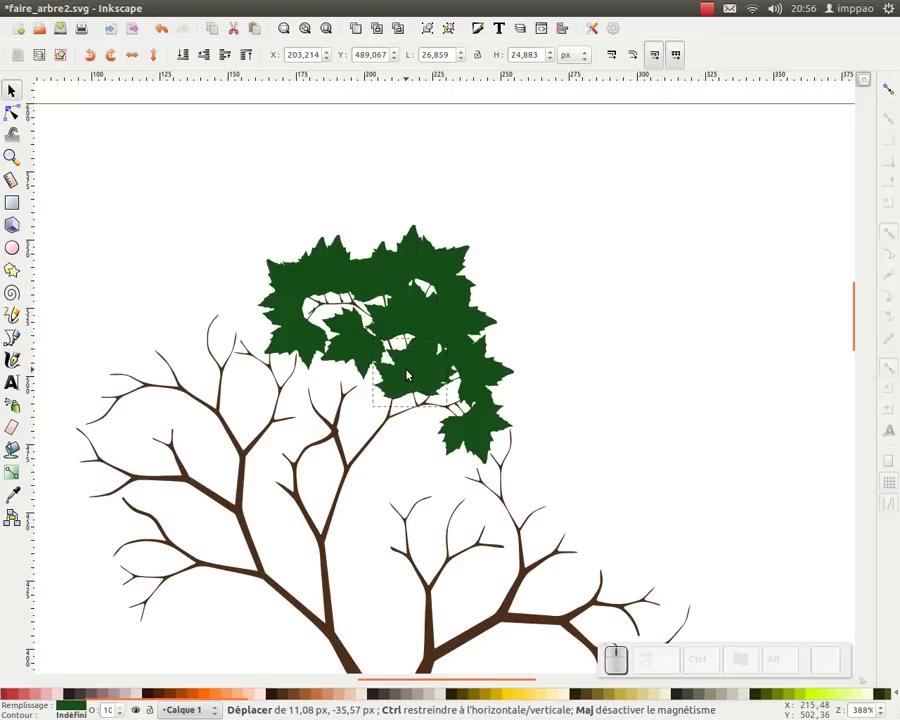
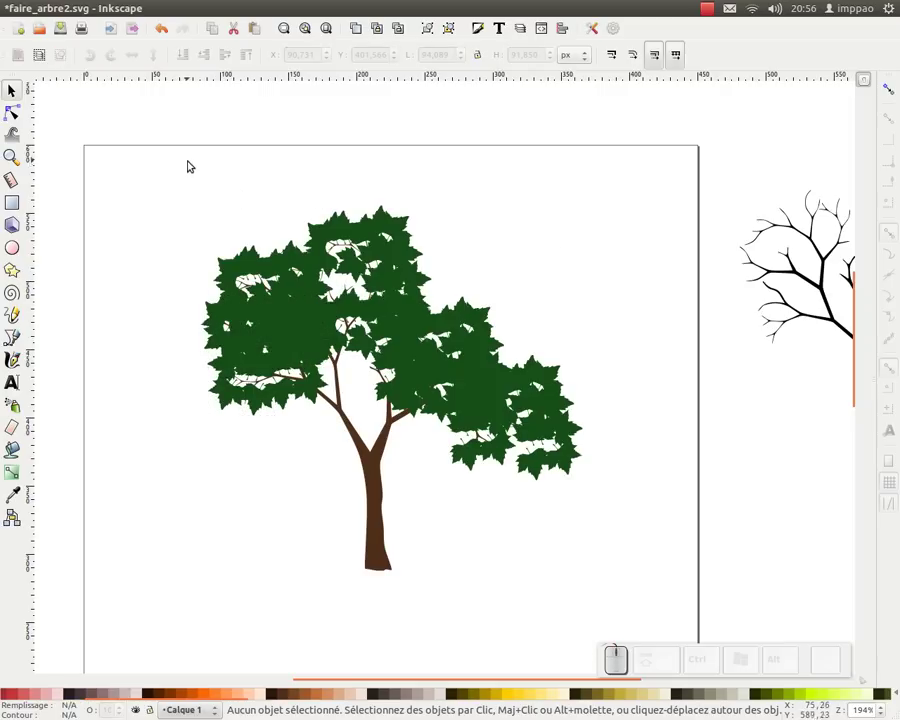
- Select all 144 leaf clones and brush assorted green shades over them with the Tweak colour-paint mode
left_click_drag(154, 163, 602, 520)
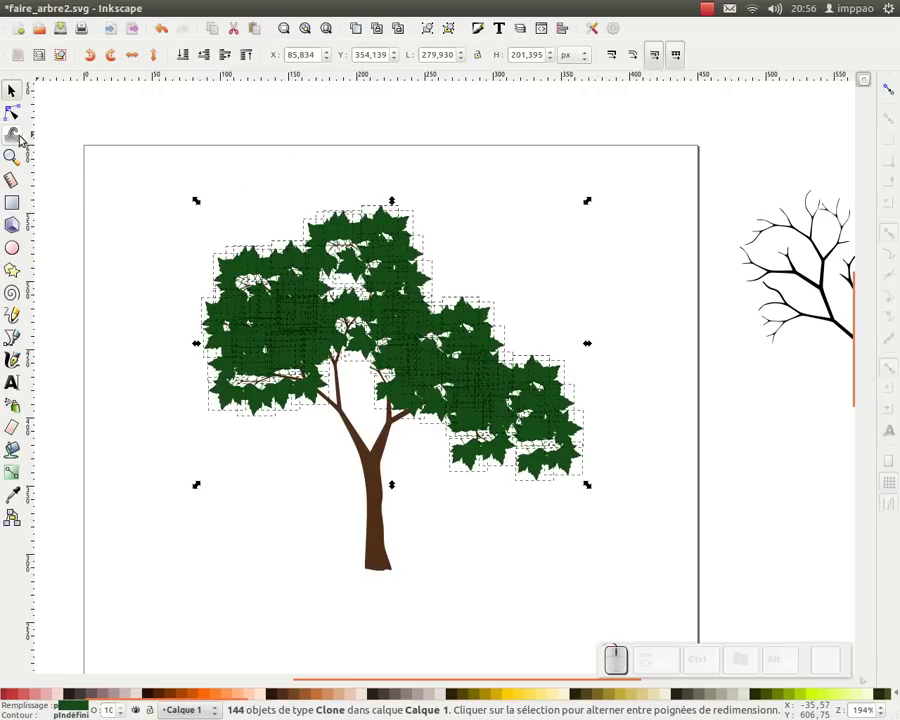
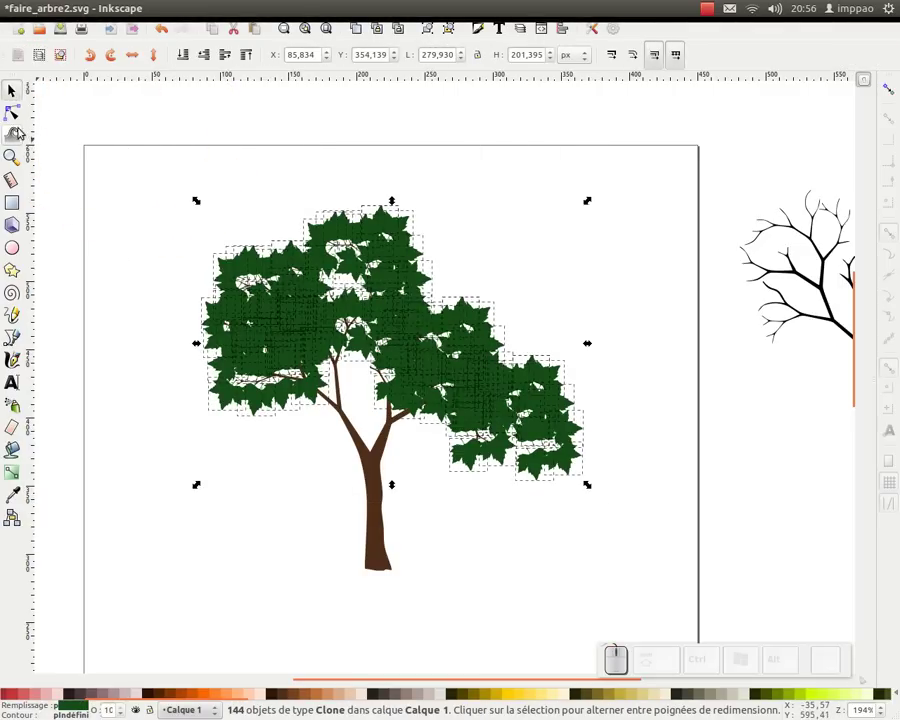
left_click(19, 132)
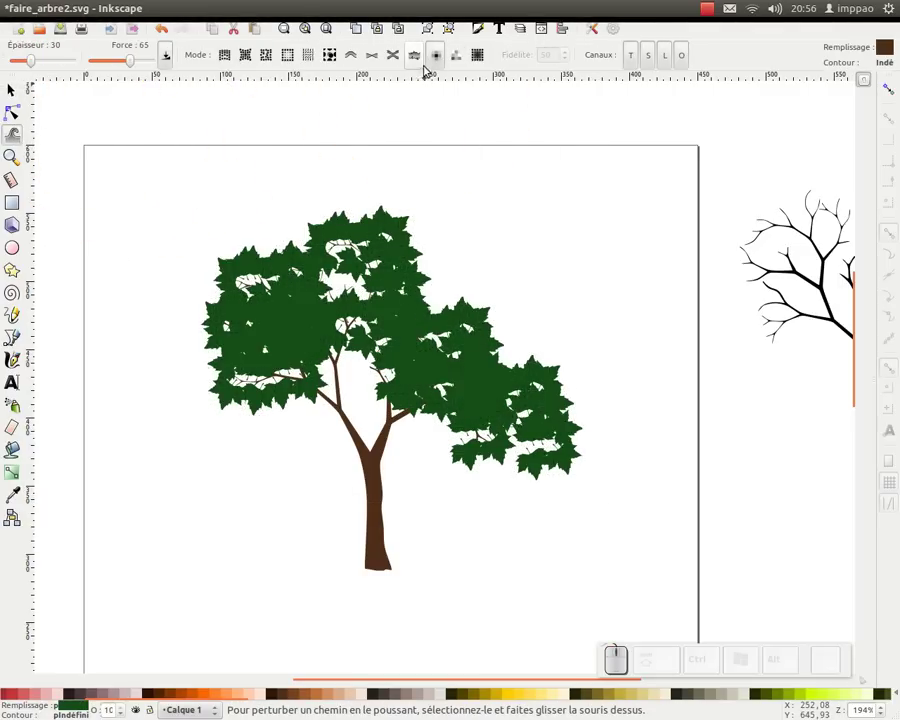
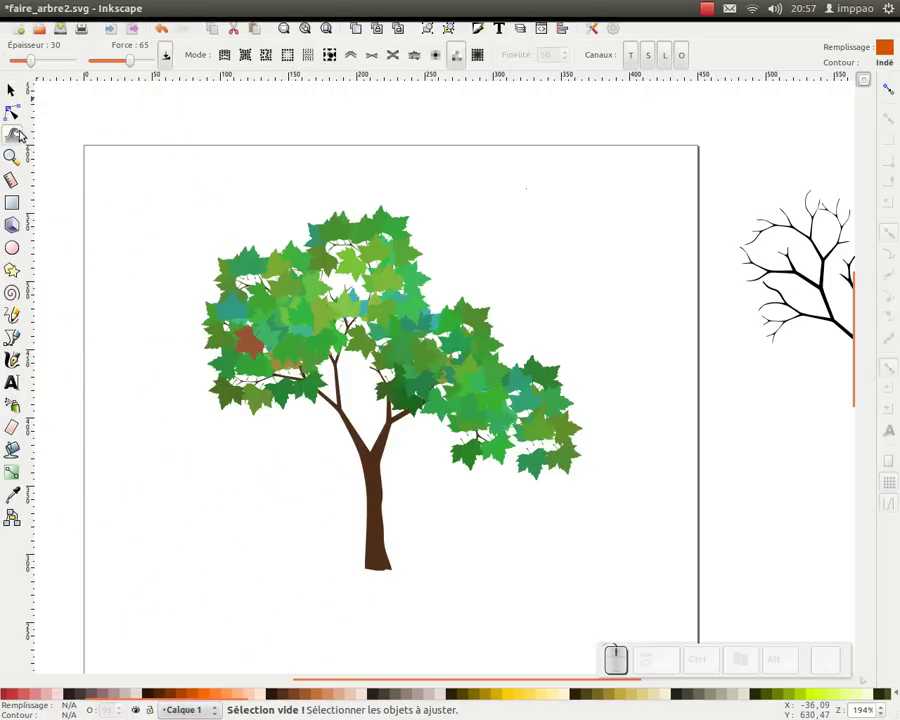
- Reselect all leaf clones and paint orange and olive tints over the crown with the Tweak tool
left_click(14, 86)
left_click_drag(104, 120, 128, 262)
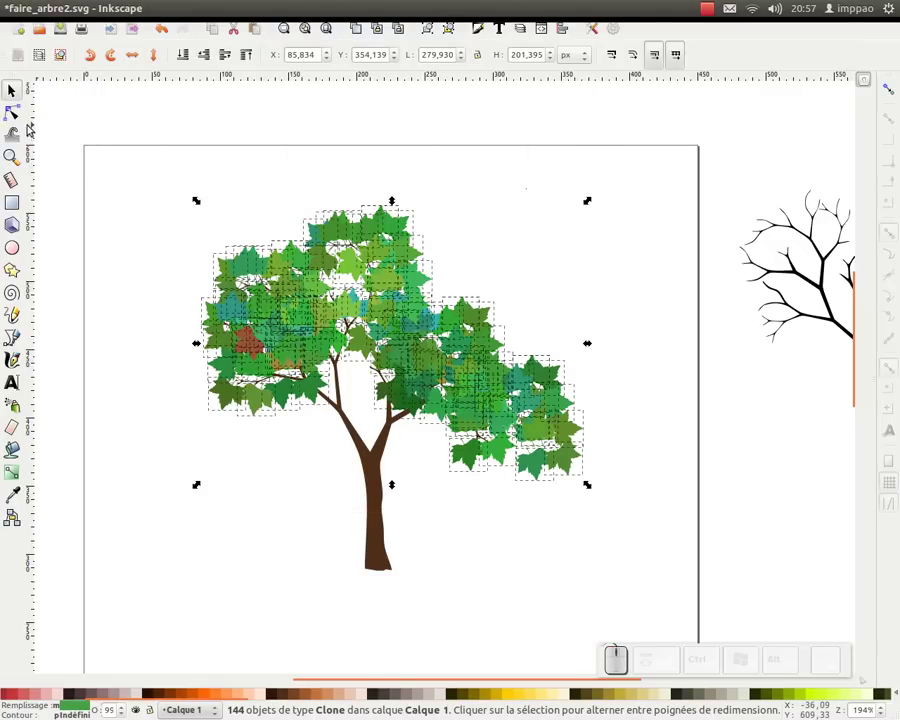
left_click(18, 134)
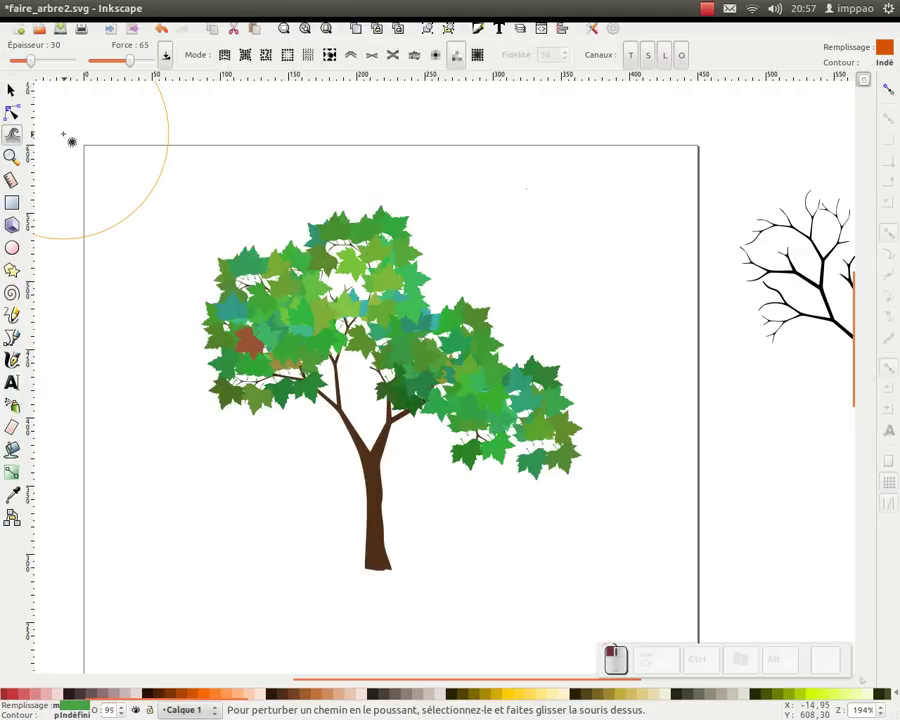
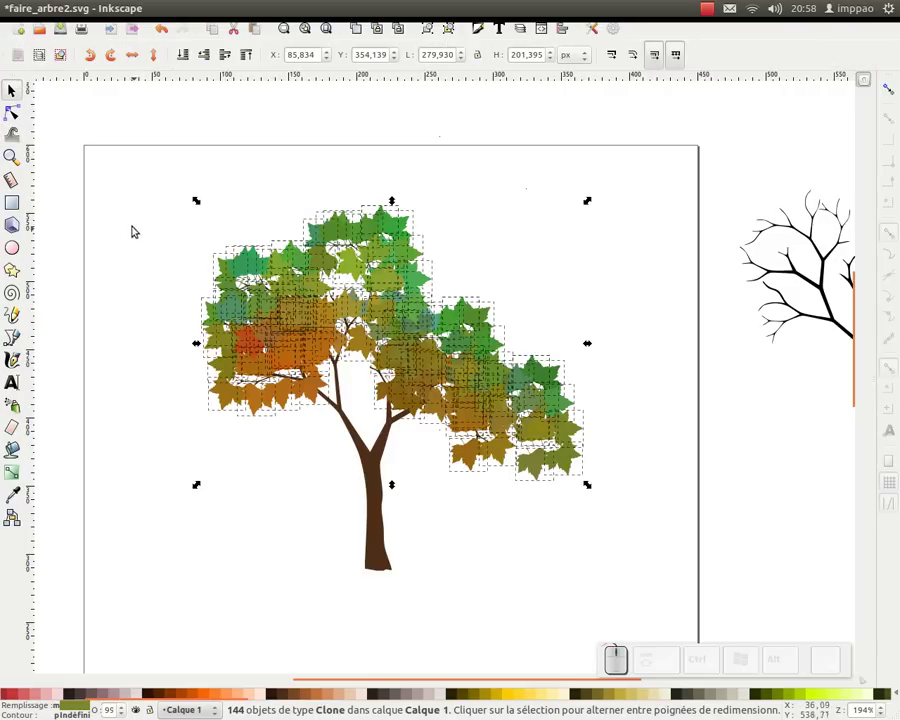
- Apply a dark-brown-to-light-orange linear gradient to the trunk and reposition the second tree over it
left_click(368, 460)
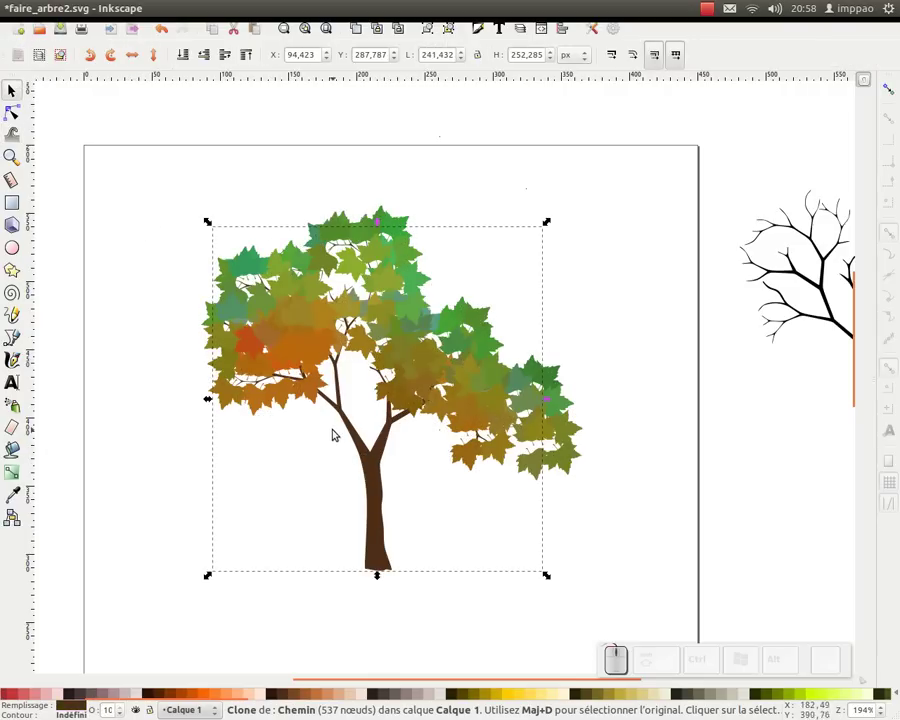
middle_click(311, 399)
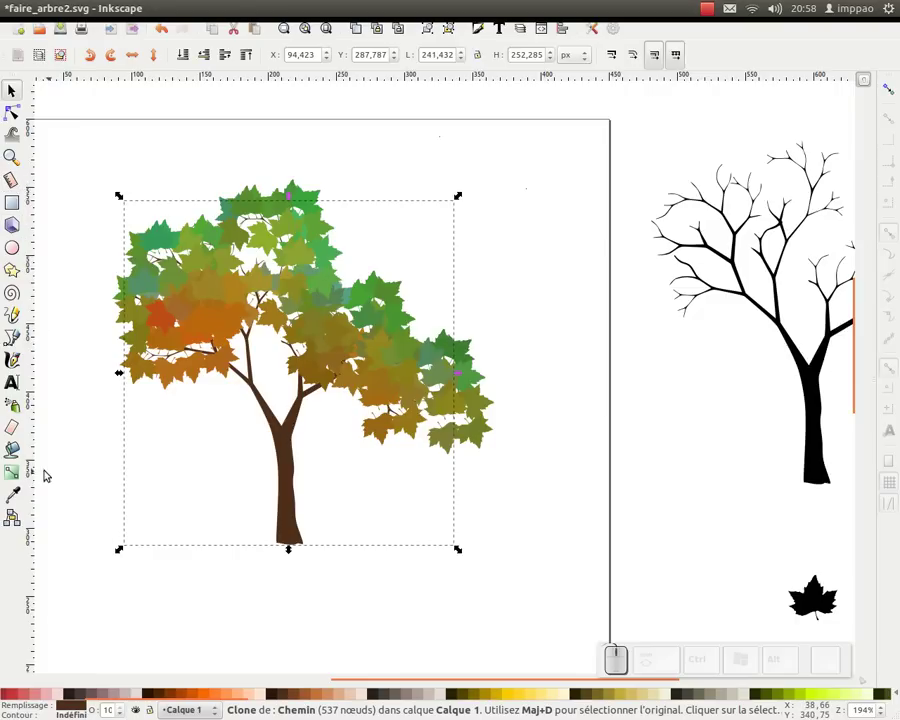
left_click(12, 473)
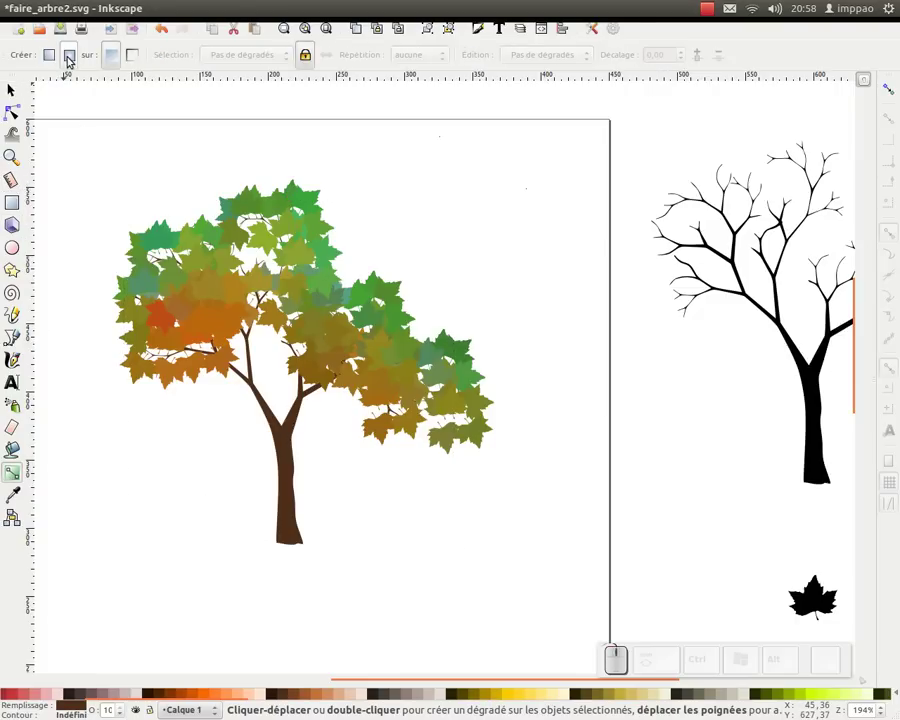
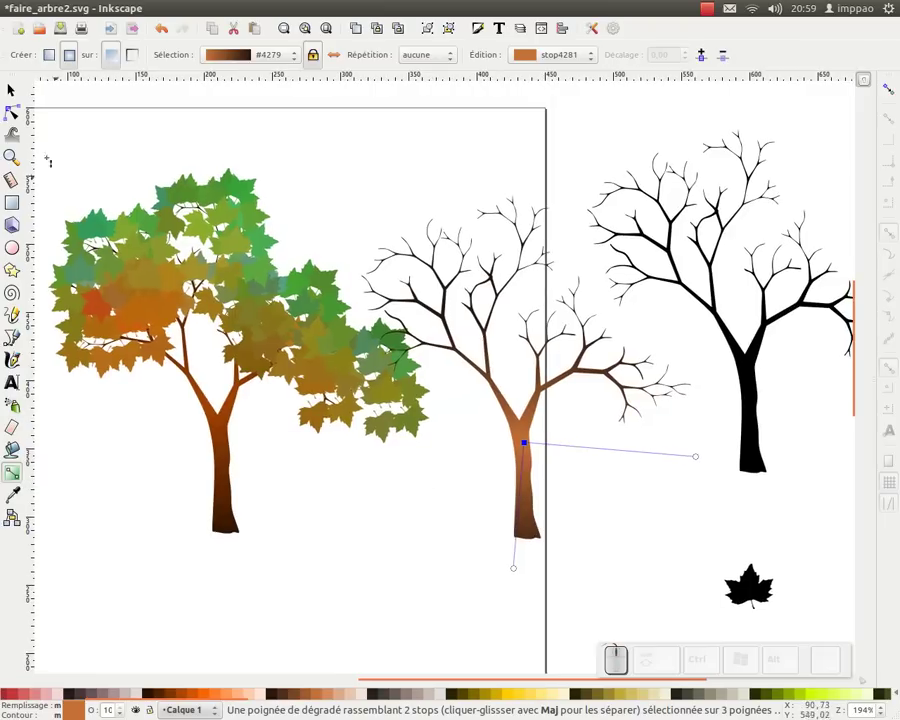
left_click_drag(16, 88, 531, 418)
left_click(521, 428)
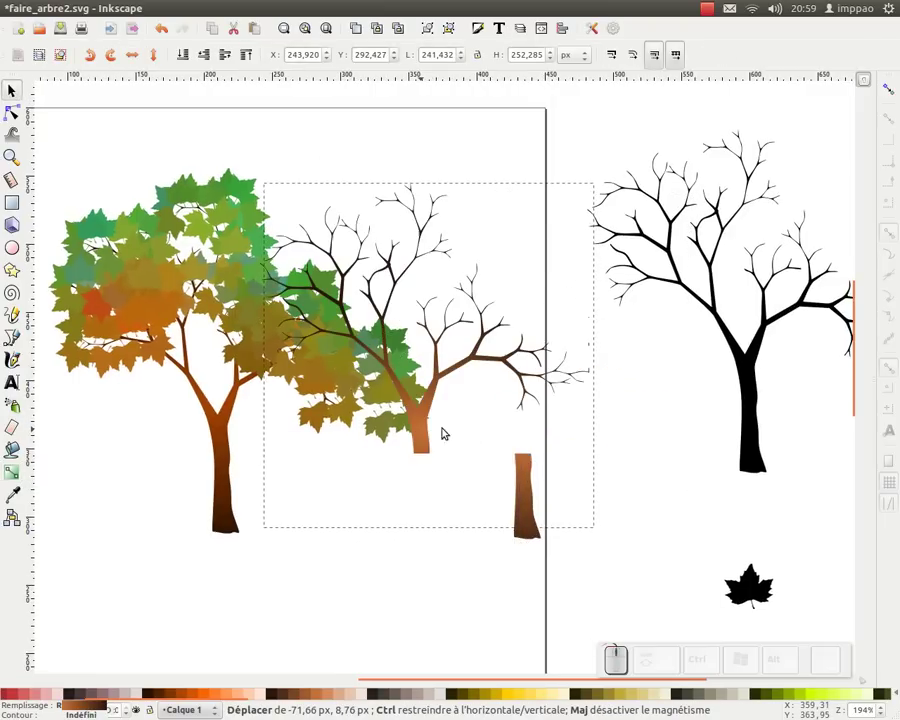